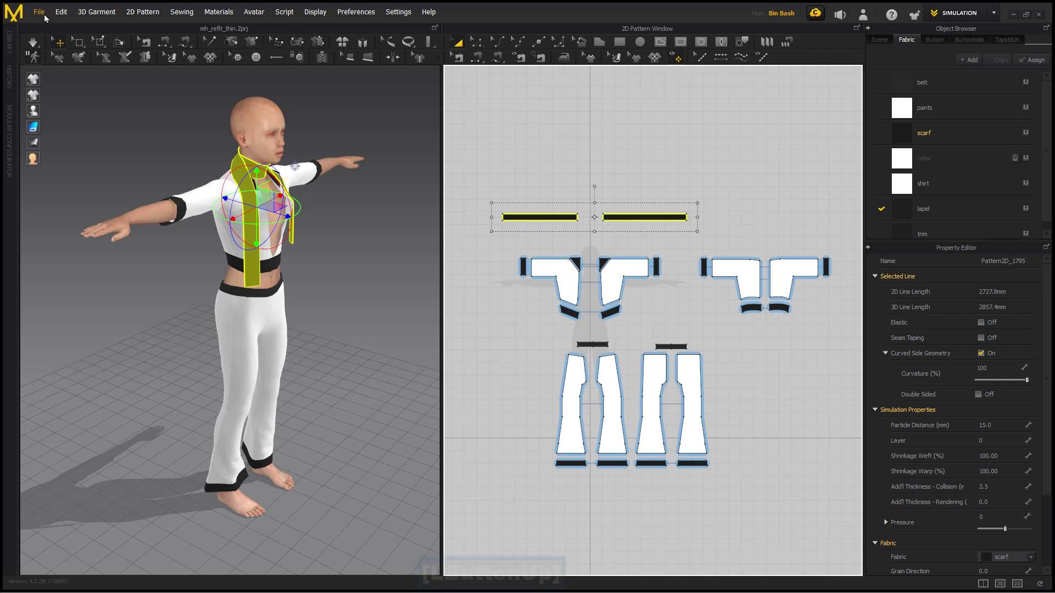
# Export the selected scarf as OBJ over the existing refit_scarf.obj file name.
pyautogui.click(46, 18)
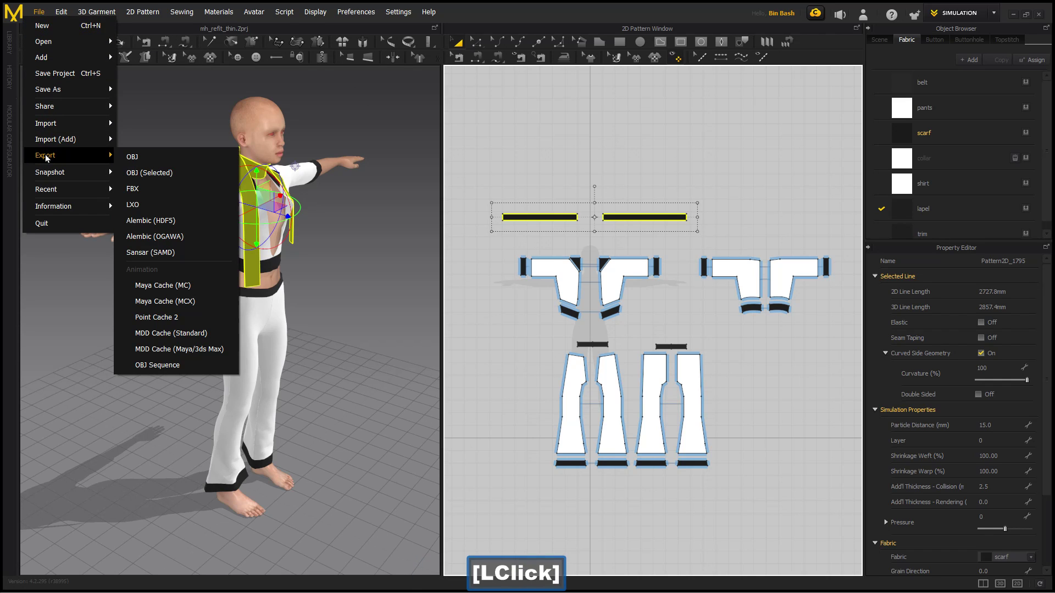
pyautogui.click(209, 181)
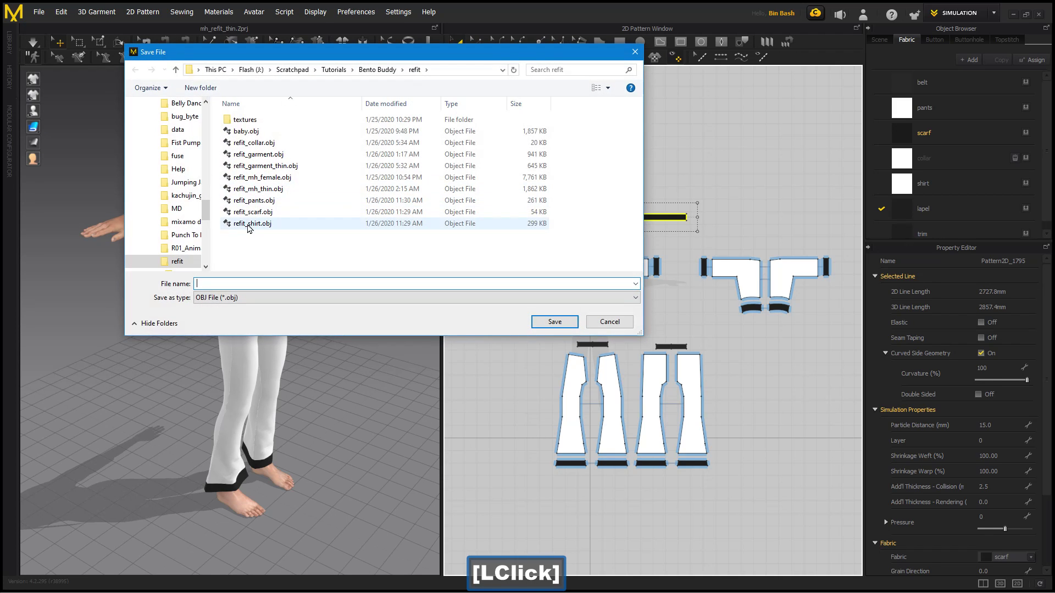
pyautogui.click(258, 220)
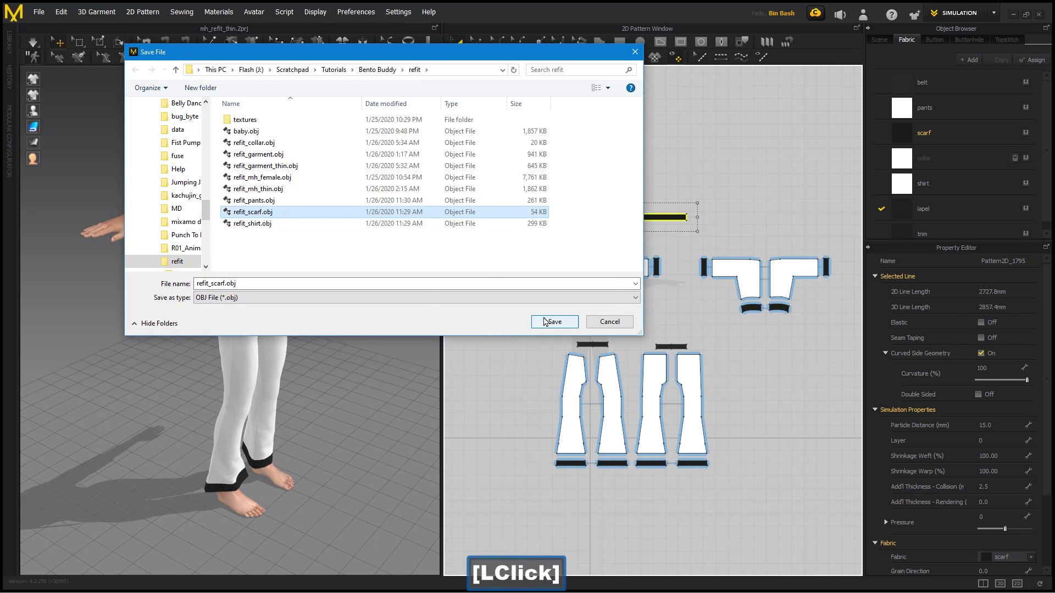
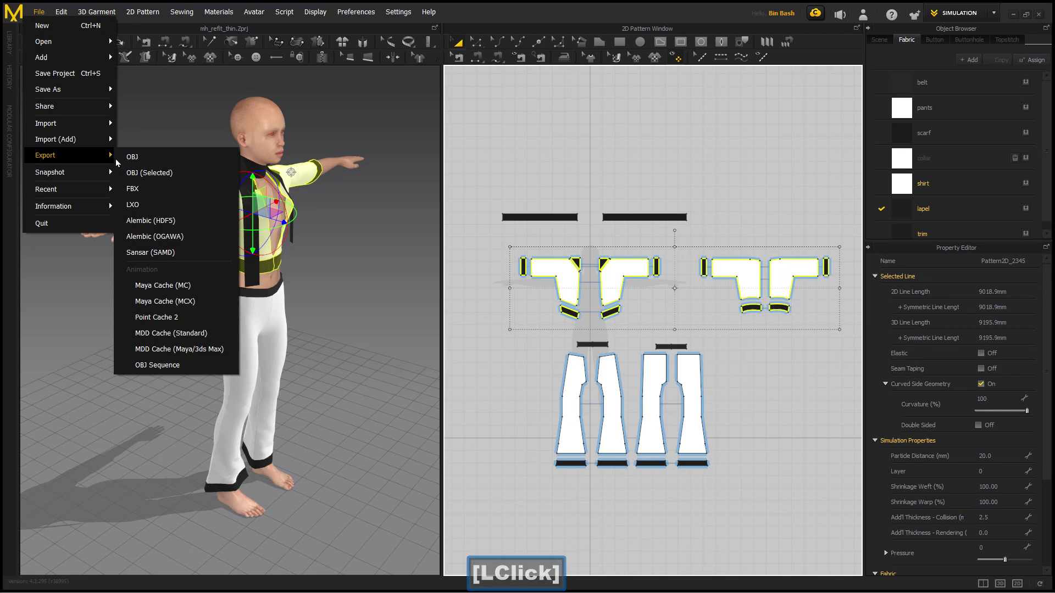
# Confirm the export options, then export the selected pants as OBJ into the refit folder.
pyautogui.click(201, 176)
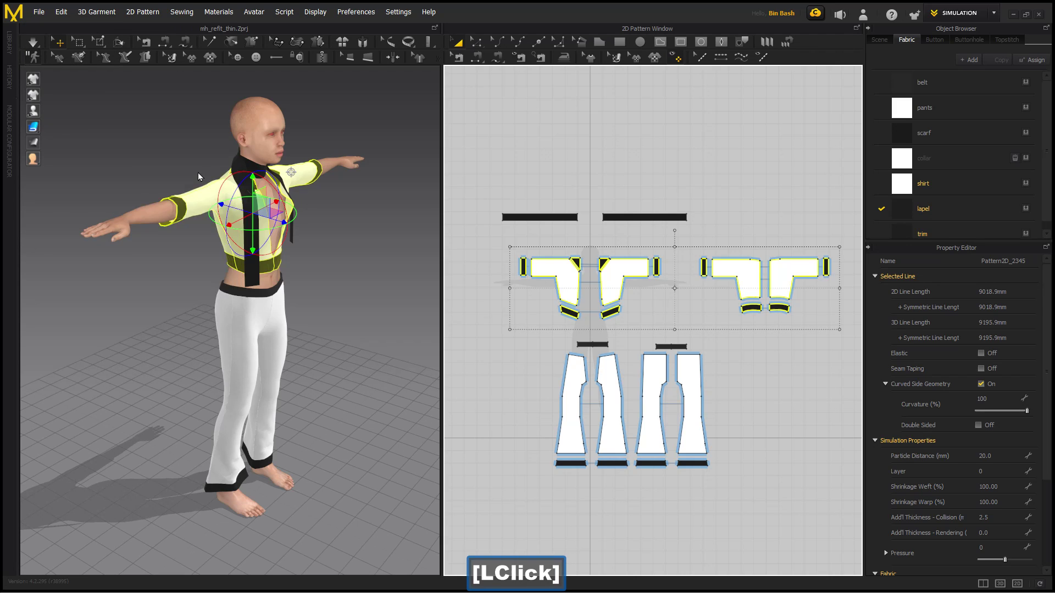
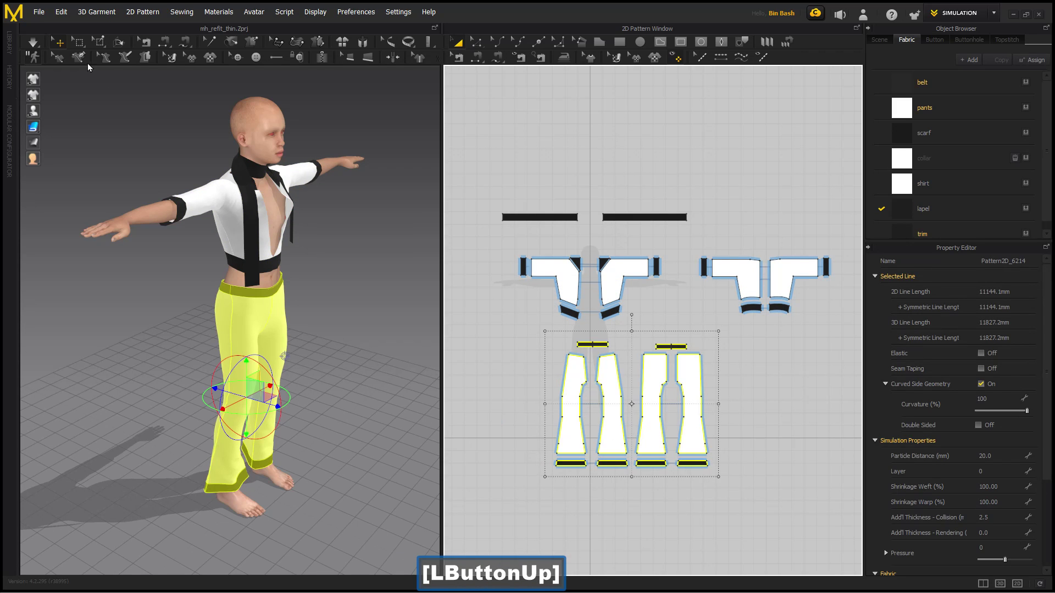
pyautogui.click(43, 18)
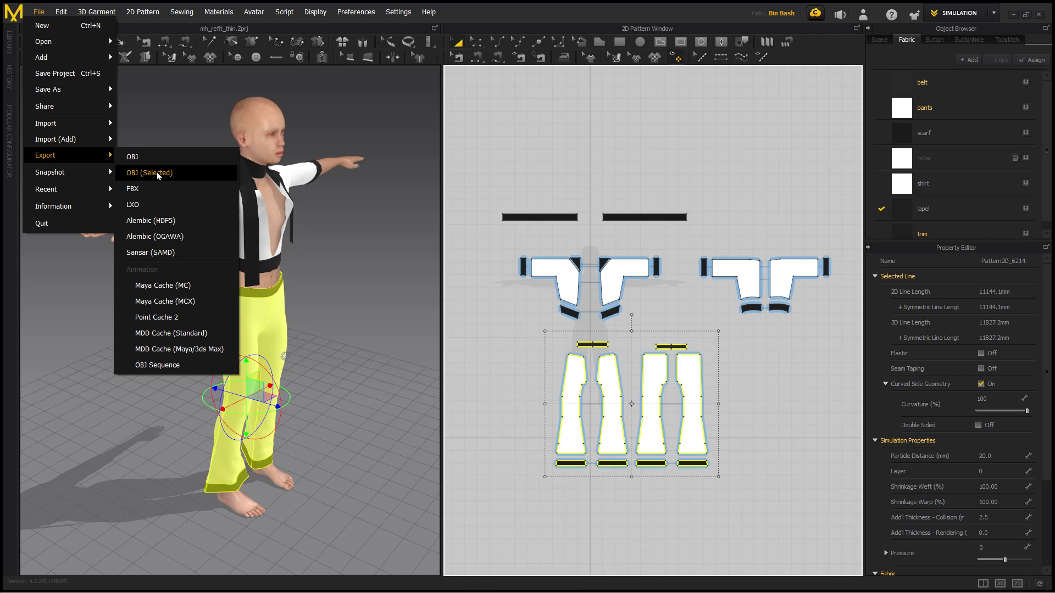
pyautogui.click(201, 176)
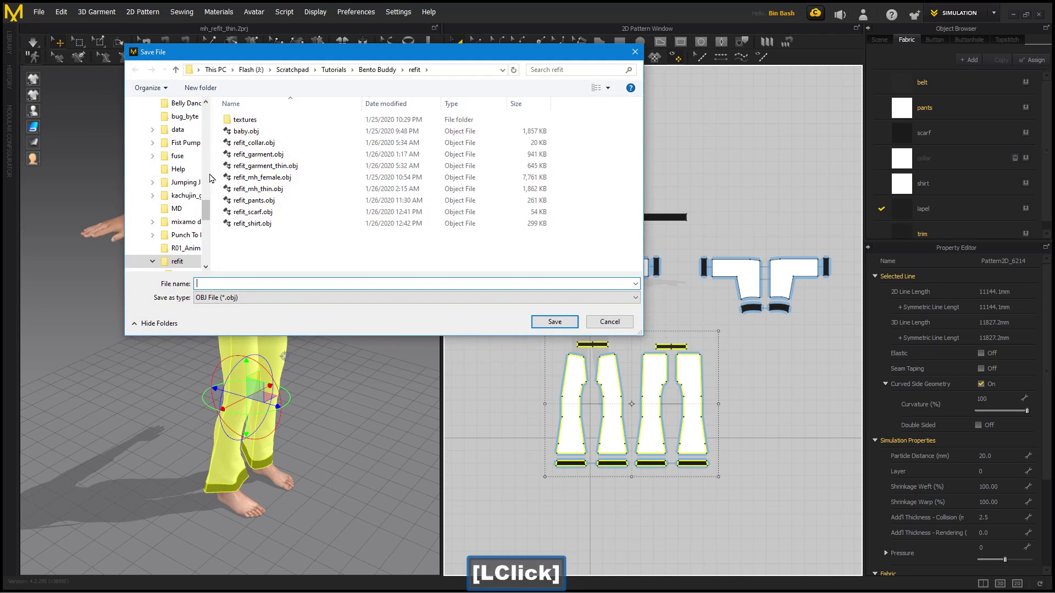
pyautogui.click(264, 200)
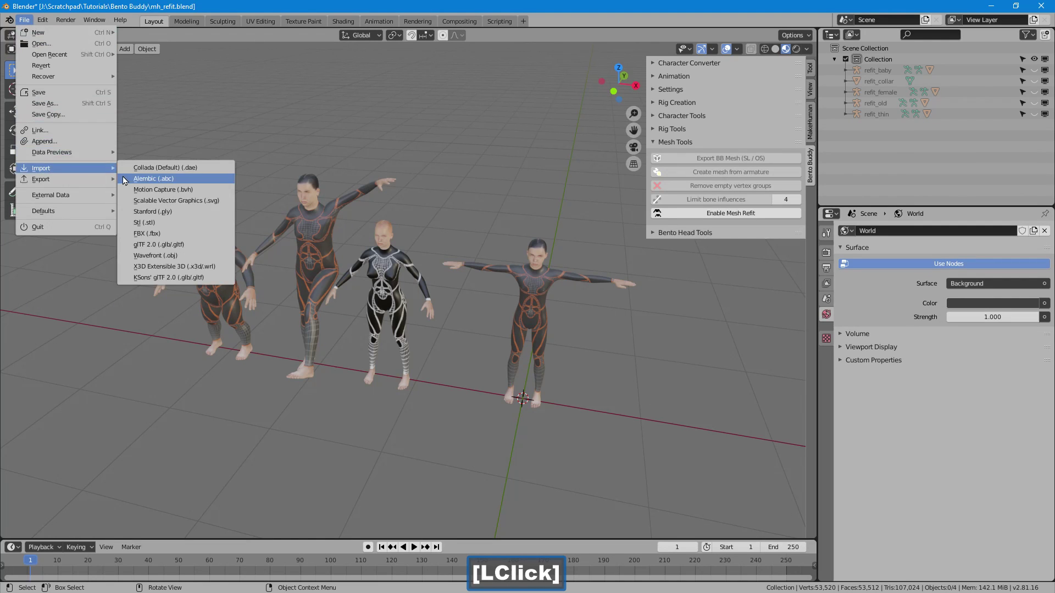
# Import refit_shirt.obj, refit_scarf.obj and refit_pants.obj as Wavefront OBJ models into the scene.
pyautogui.click(220, 256)
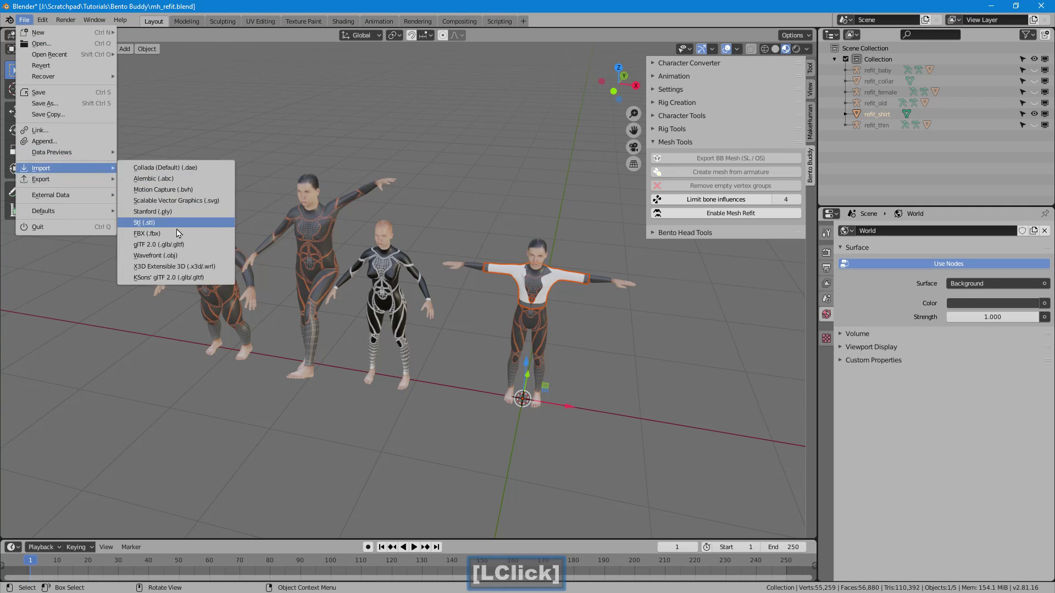
pyautogui.click(190, 258)
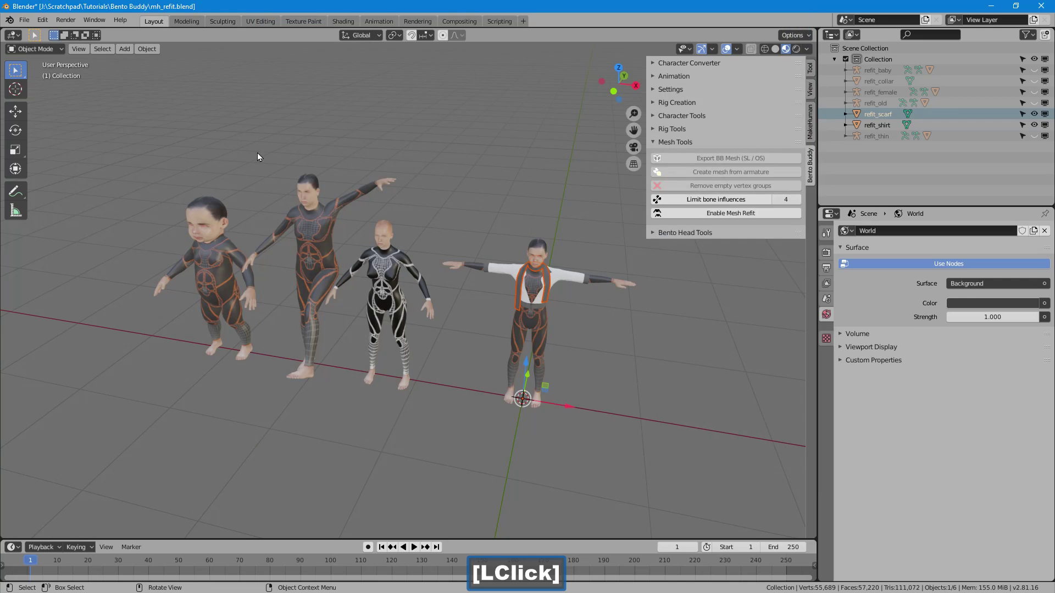
pyautogui.click(29, 22)
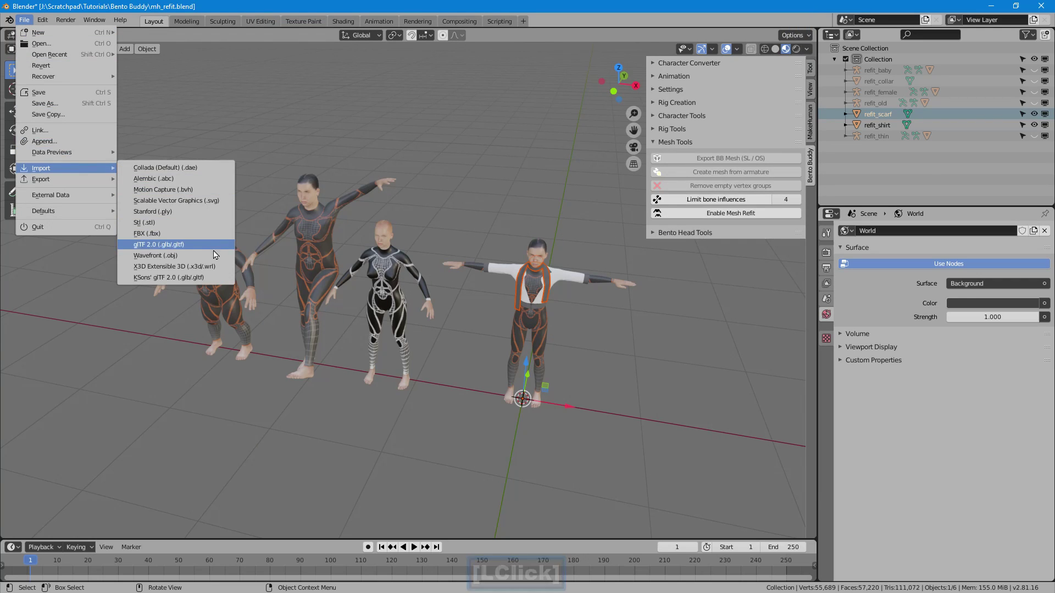
pyautogui.click(218, 258)
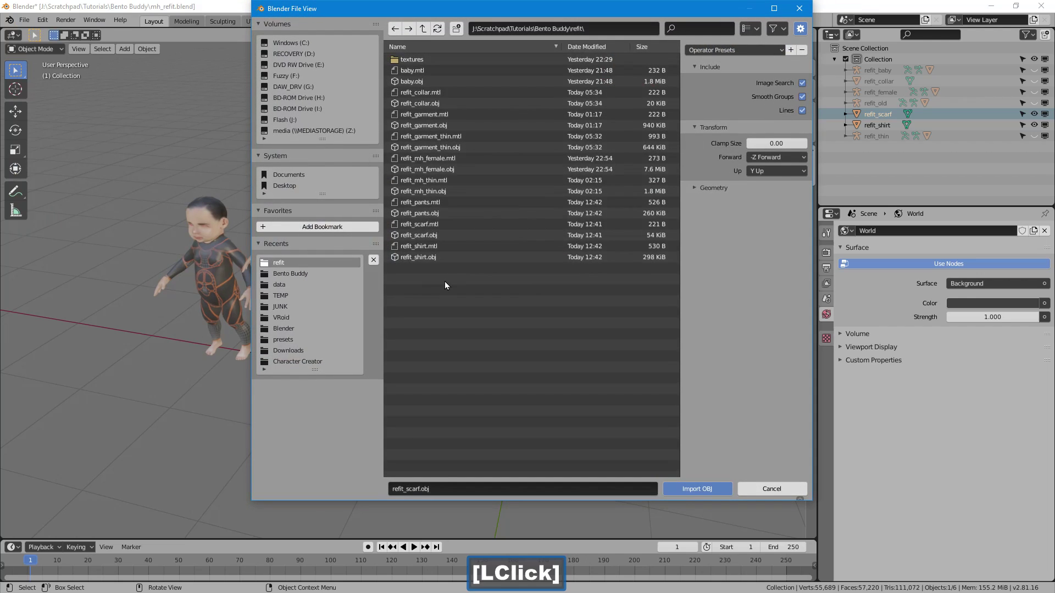
pyautogui.click(450, 217)
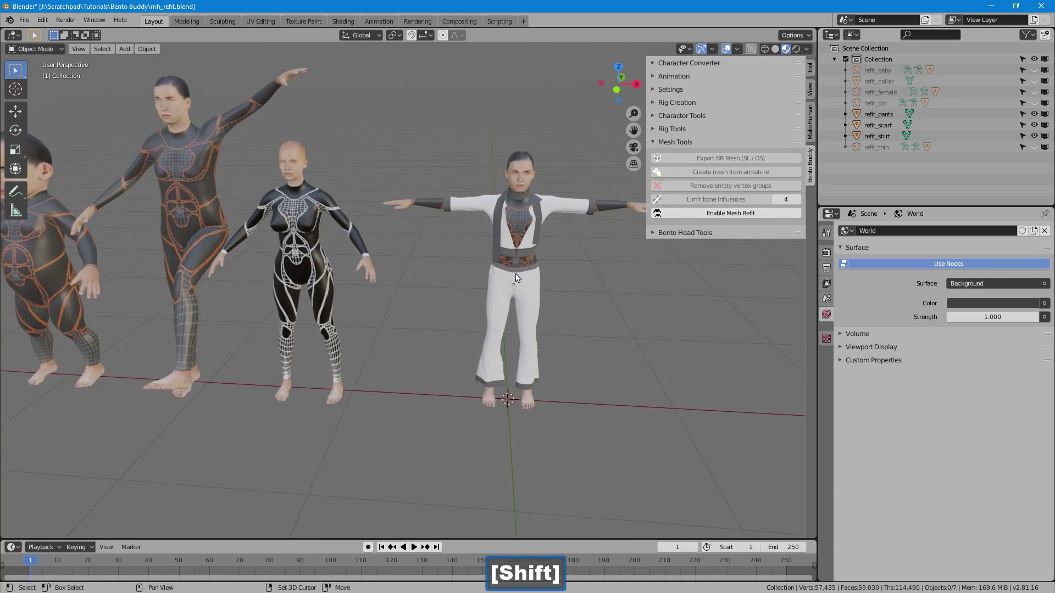
# Select refit_pants and lock it as the garment source for the mesh refit.
pyautogui.click(564, 338)
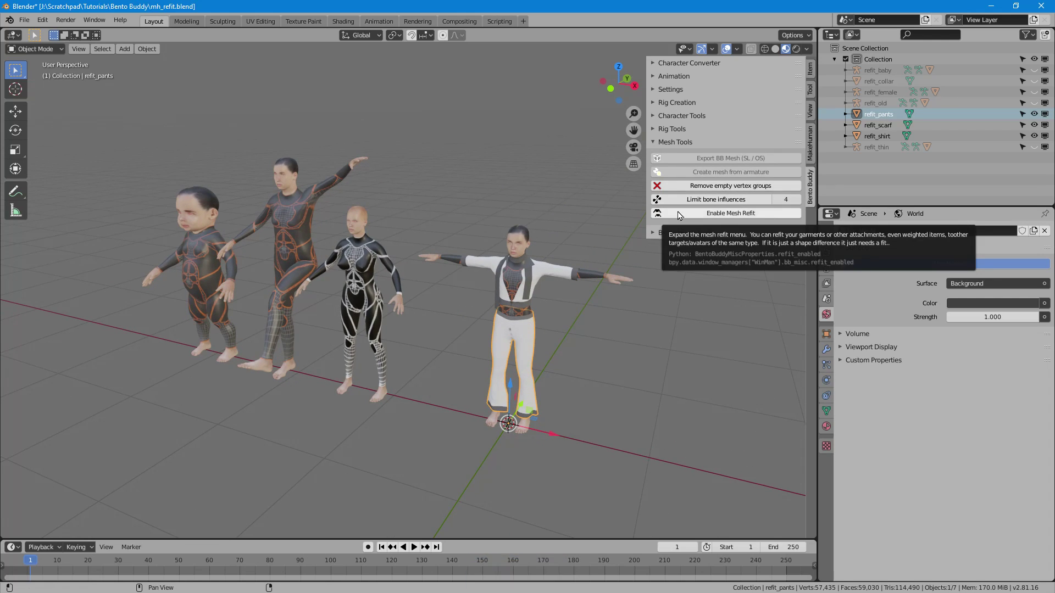
pyautogui.click(681, 214)
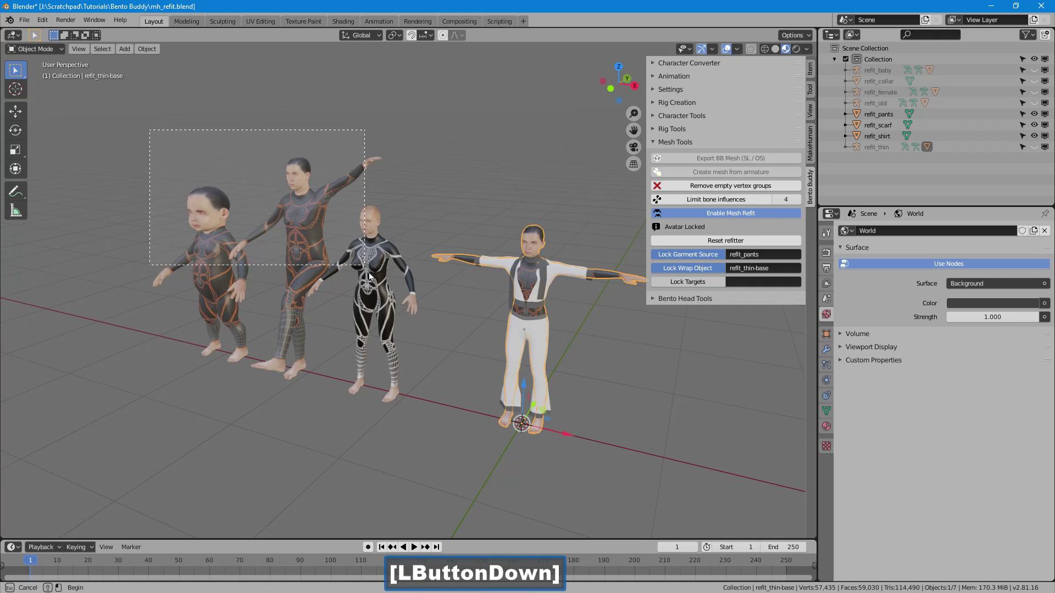
# Reset the refitter, lock refit_shirt as garment source and select the three other avatars as targets.
pyautogui.click(681, 286)
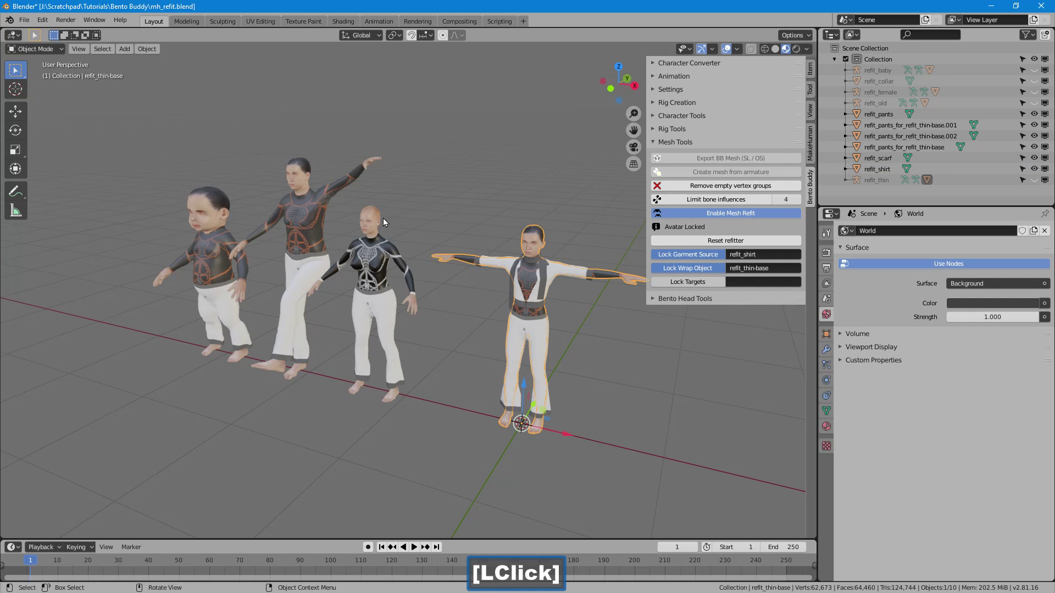
pyautogui.click(212, 148)
pyautogui.click(323, 217)
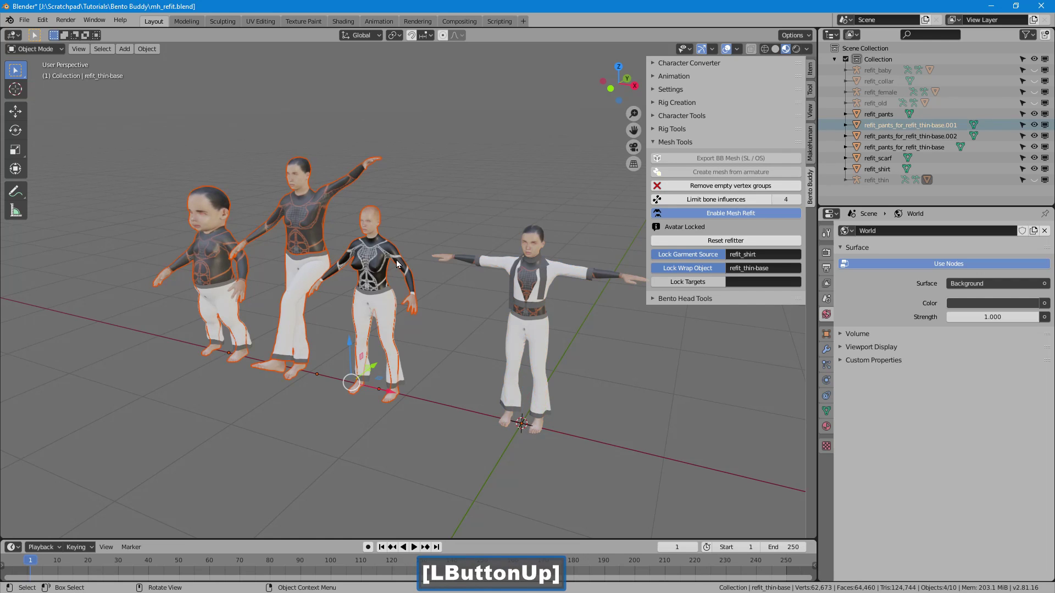
# Lock the baby, tall and old avatars as refit targets for refit_shirt.
pyautogui.click(693, 287)
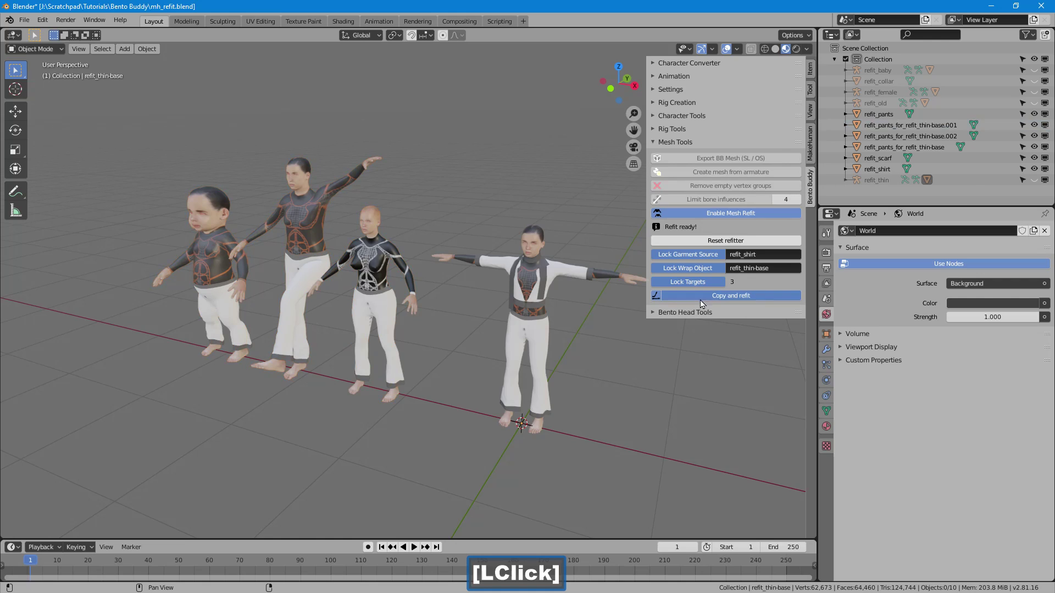
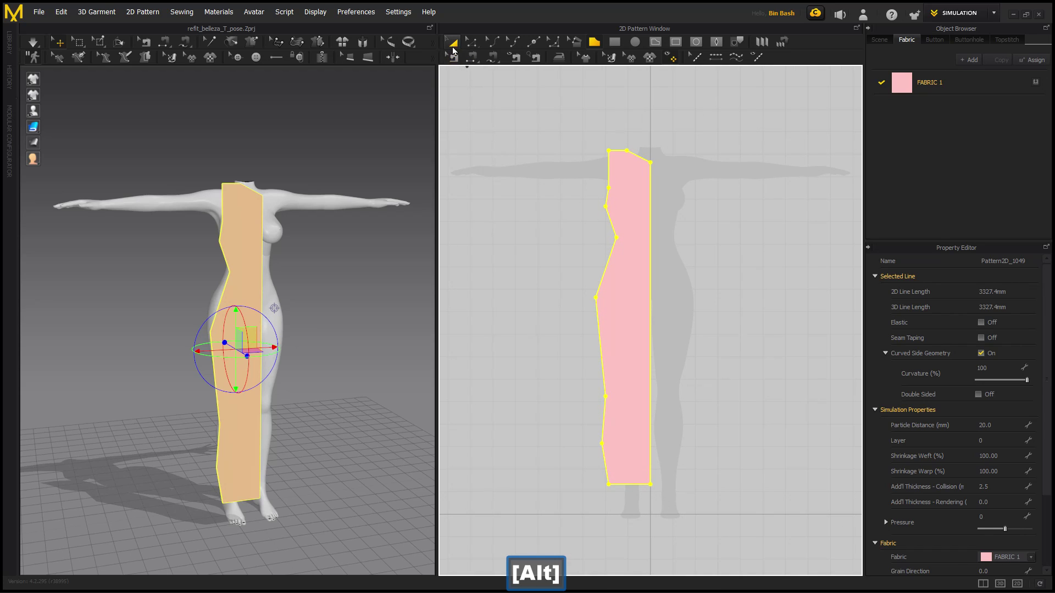
# Select the curved body panel and copy it for the mirrored opposite panel.
pyautogui.click(456, 48)
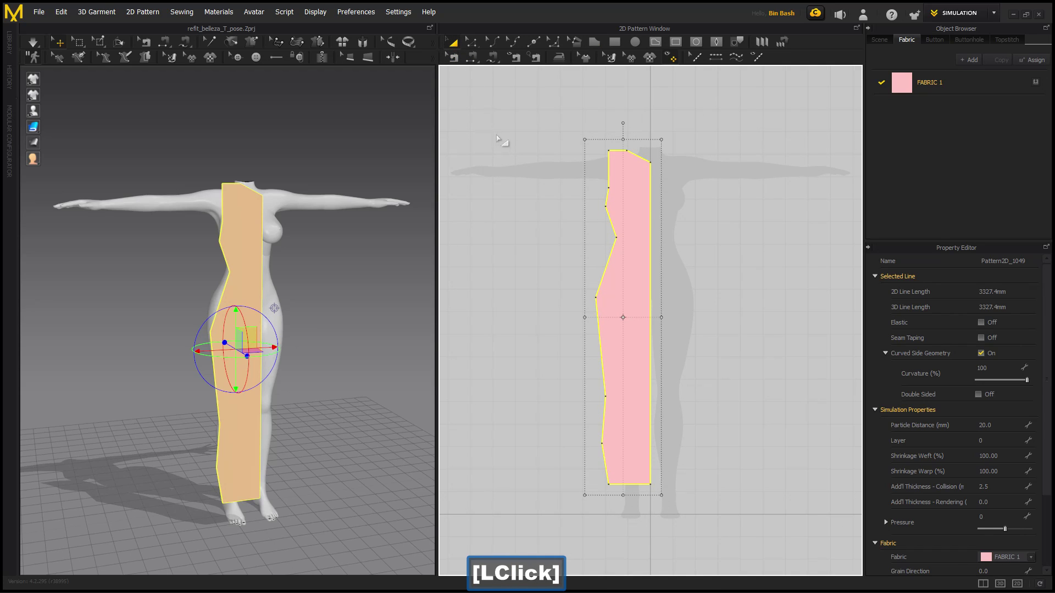
pyautogui.press('Left')
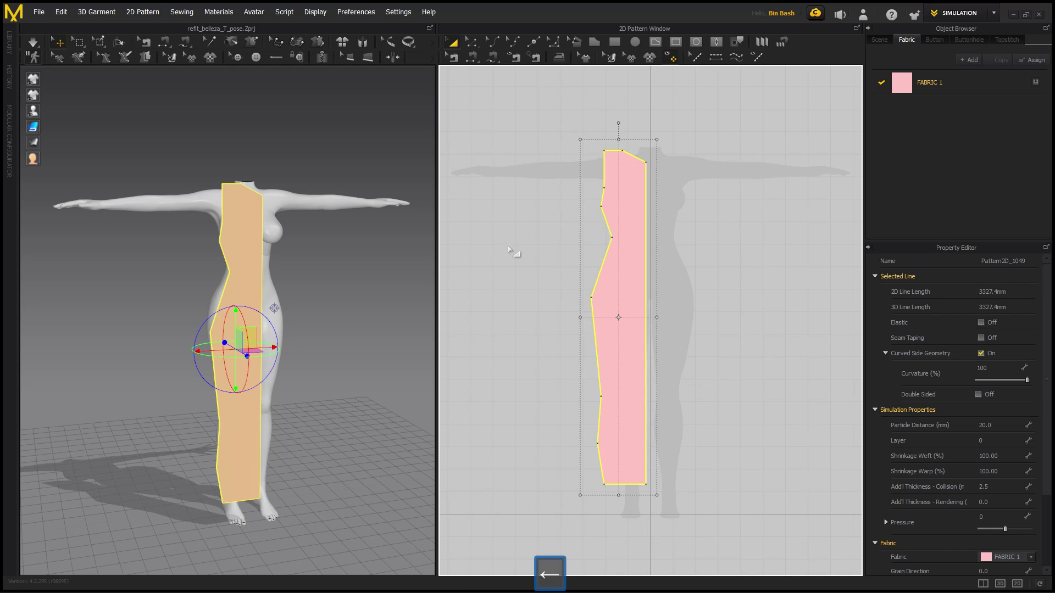
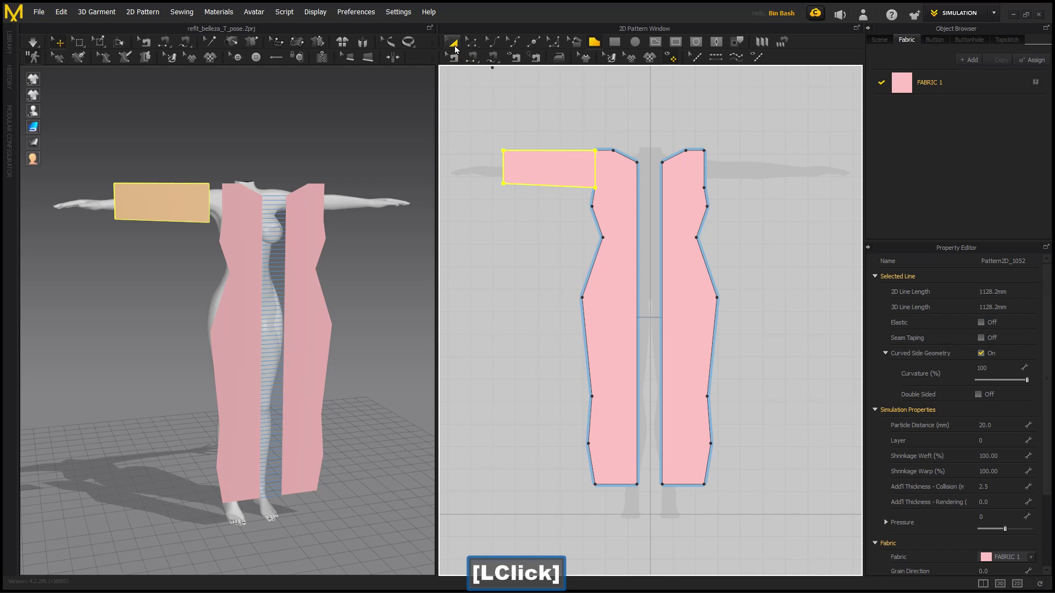
# Switch to reshaping the rectangular sleeve piece on the left arm.
pyautogui.press('BackSpace')
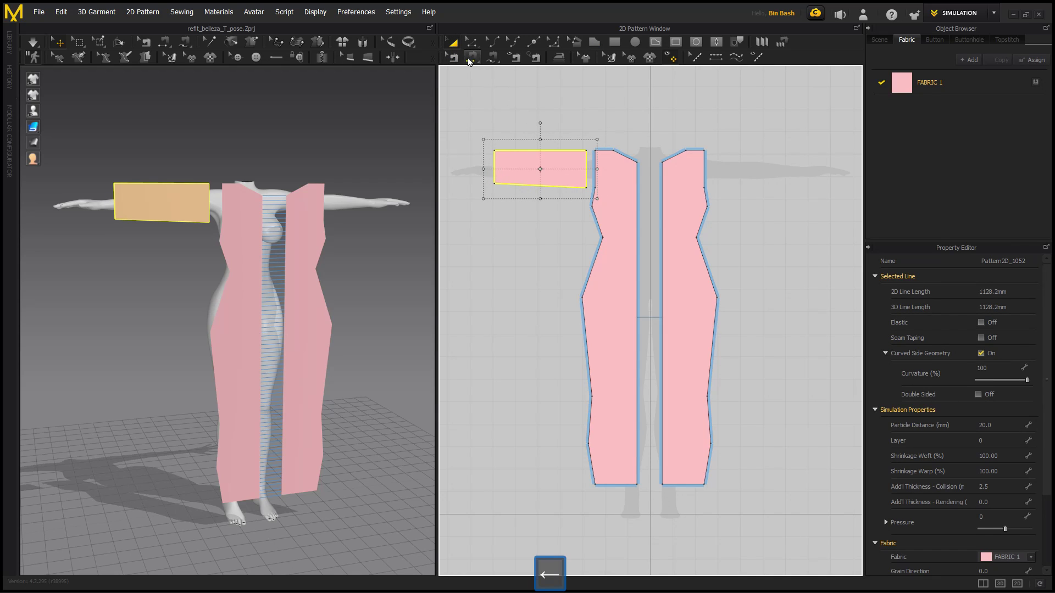
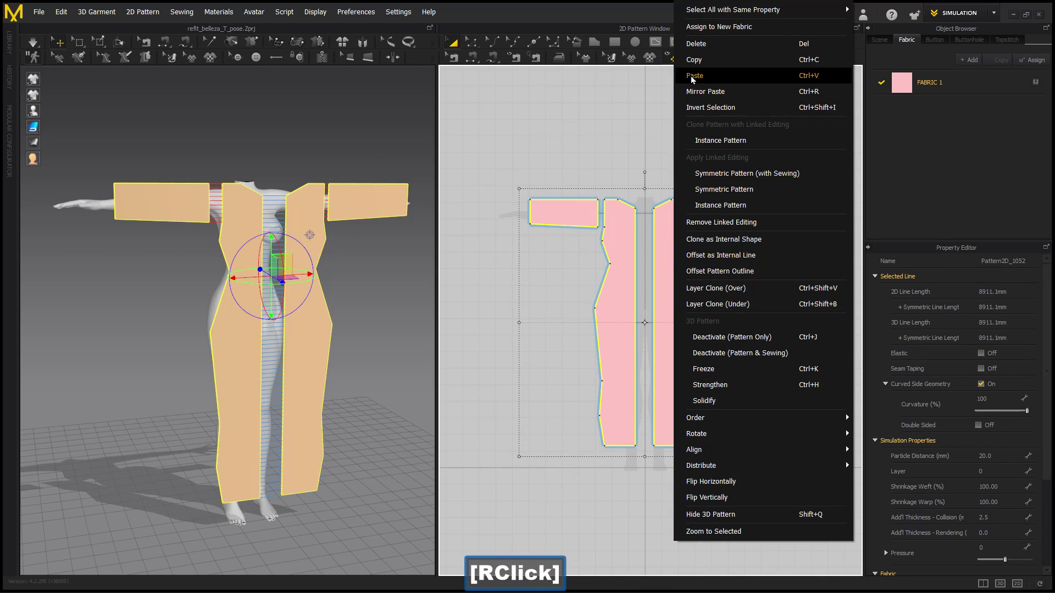
# Place the mirrored sleeve and copied pieces beside the originals, then flip the copies horizontally.
pyautogui.click(695, 67)
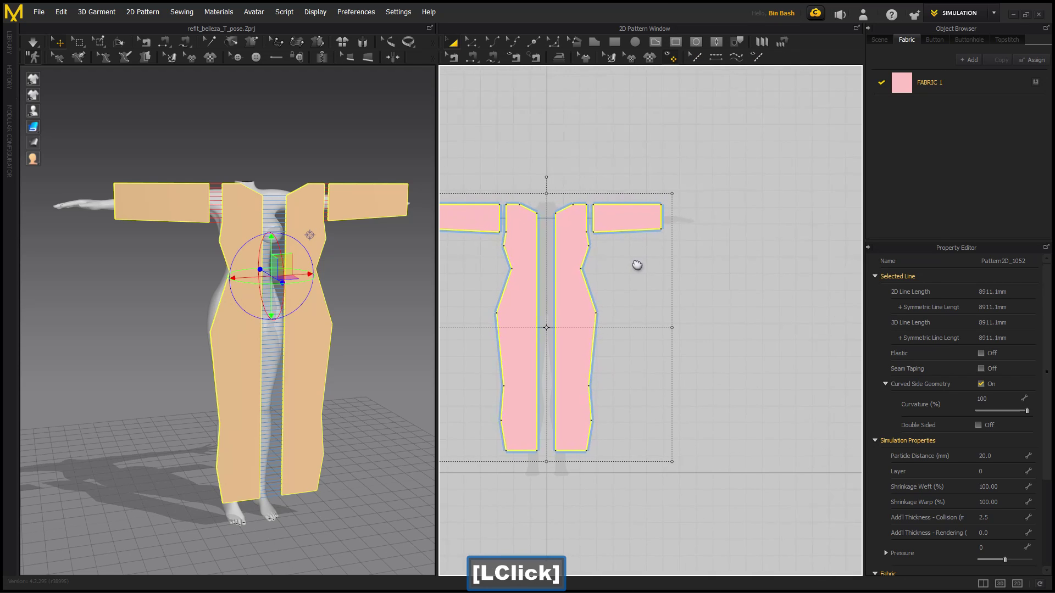
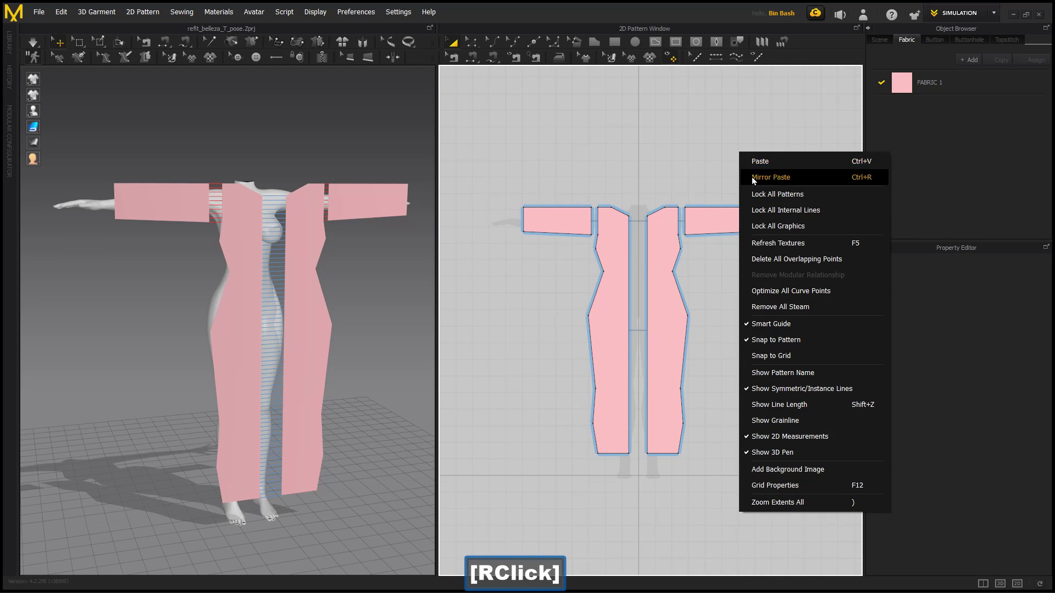
pyautogui.click(755, 180)
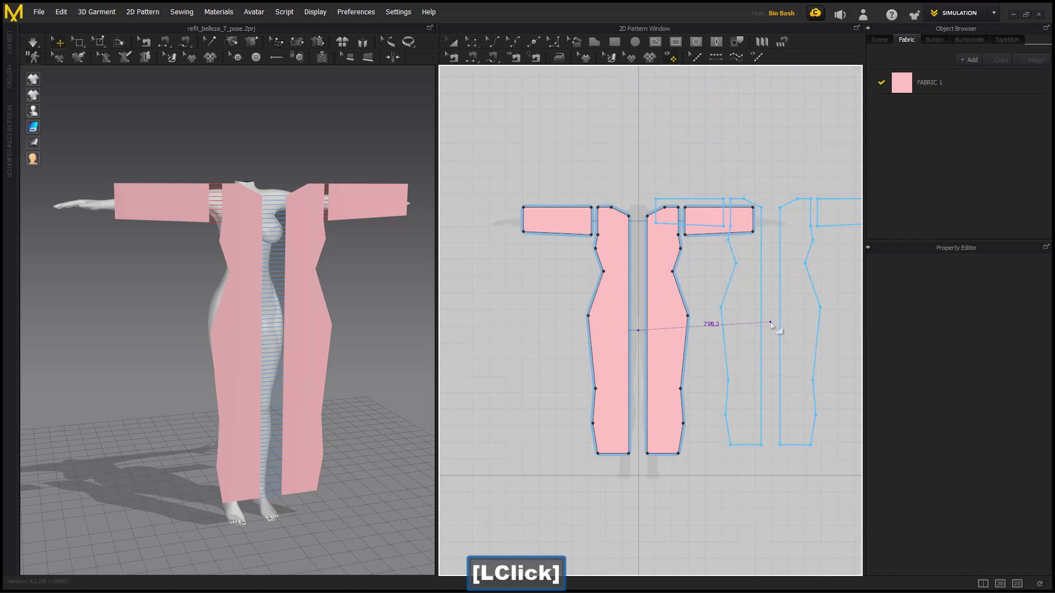
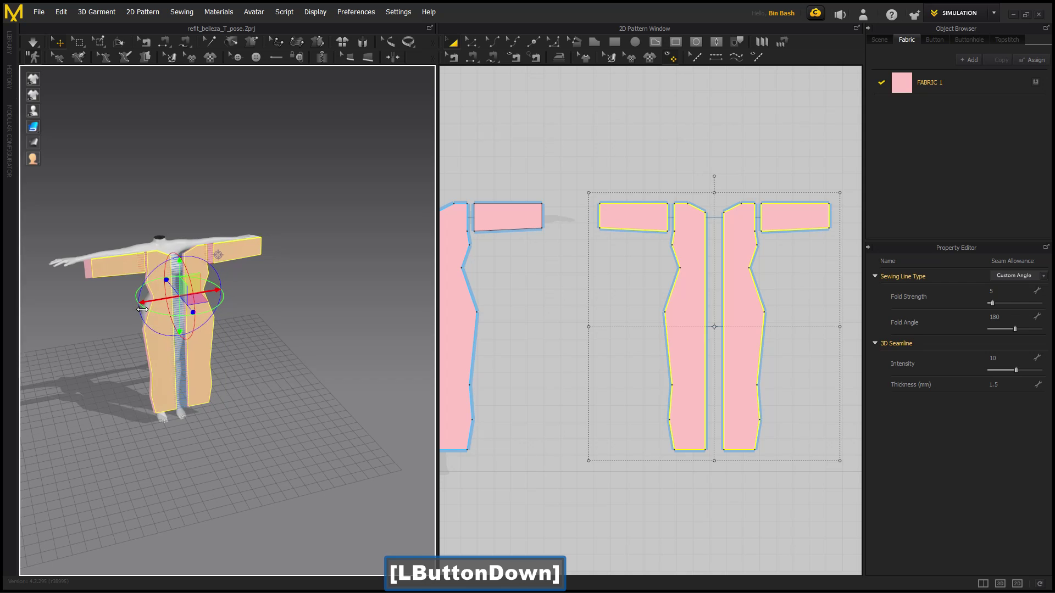
pyautogui.press('f')
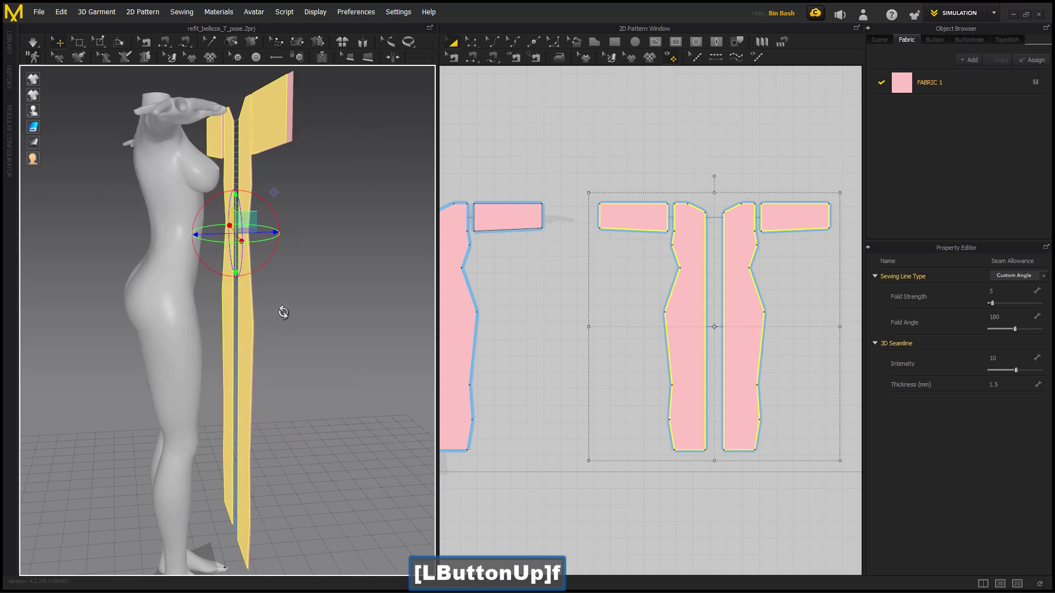
pyautogui.write('ButtonUp]f')
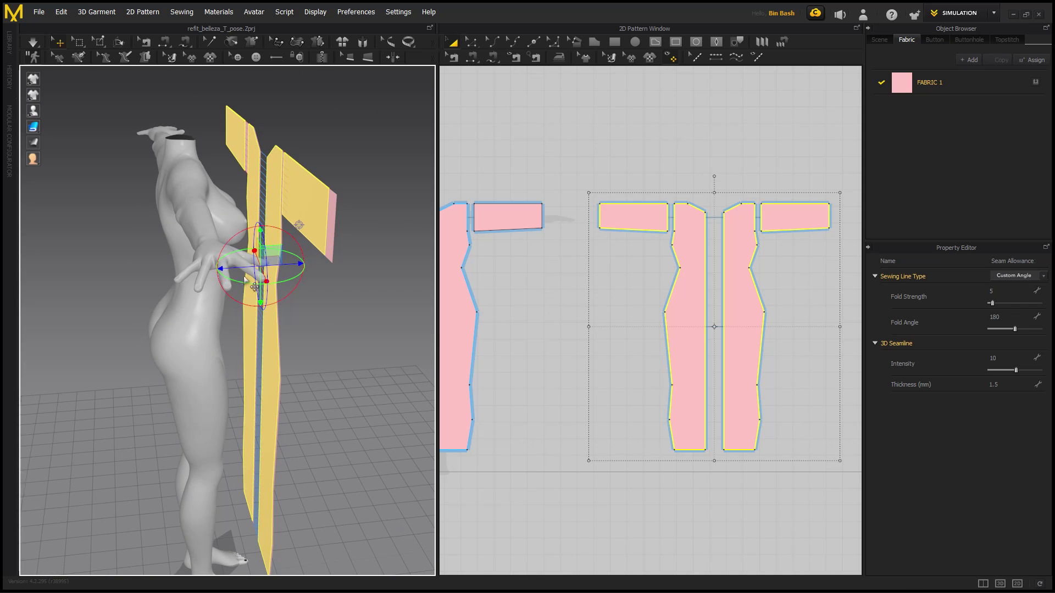
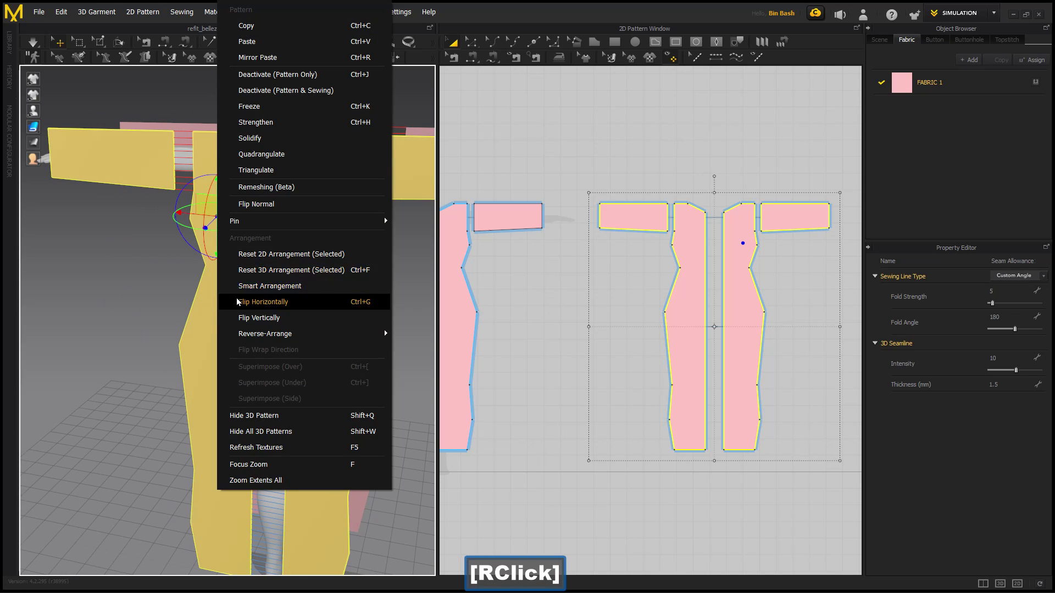
pyautogui.click(289, 304)
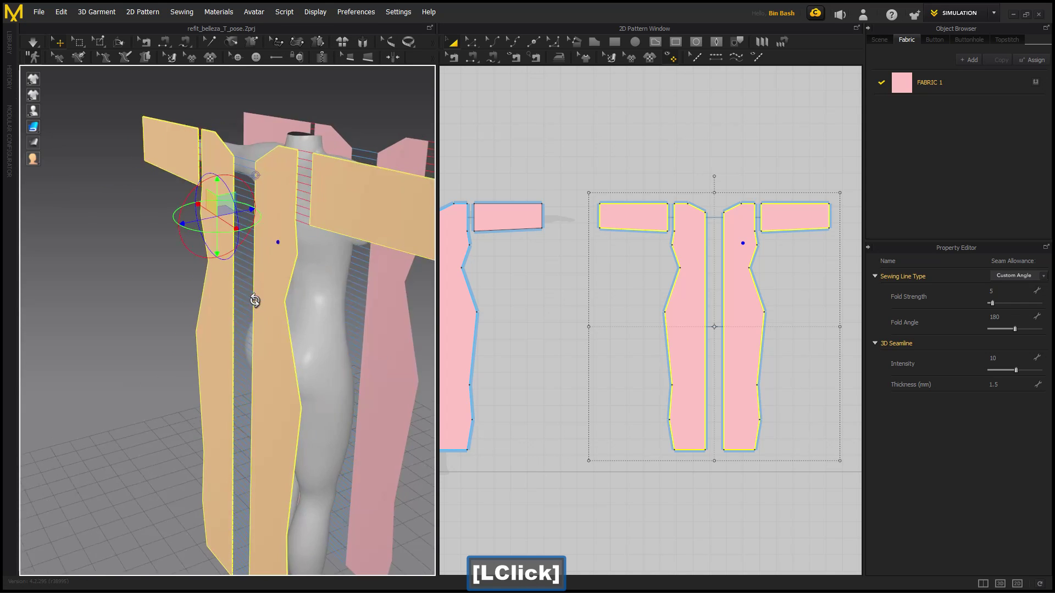
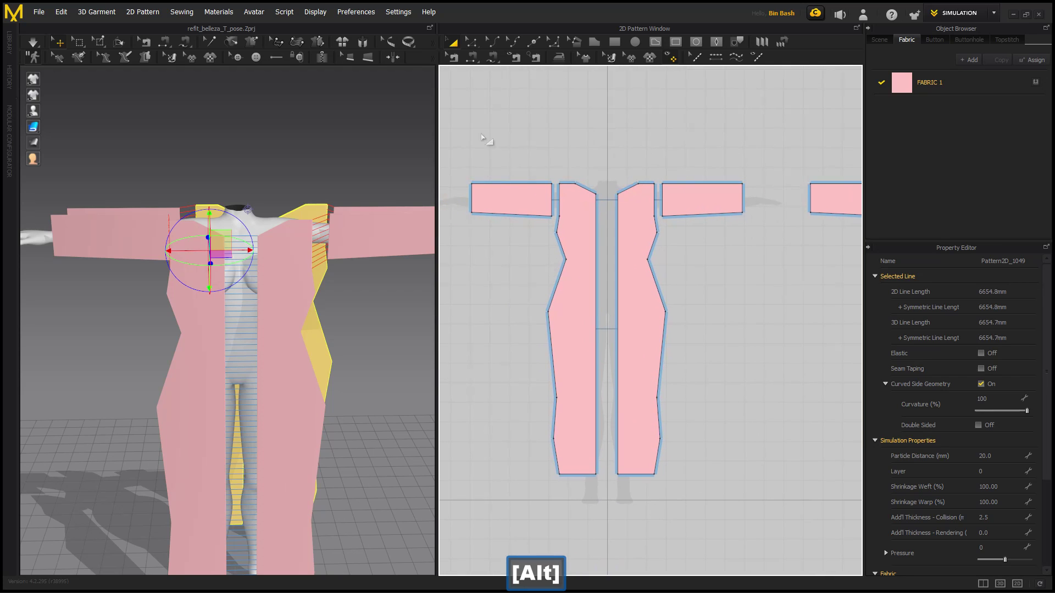
# Select the dress pattern pieces, delete the unwanted ones and clear the selection.
pyautogui.click(471, 51)
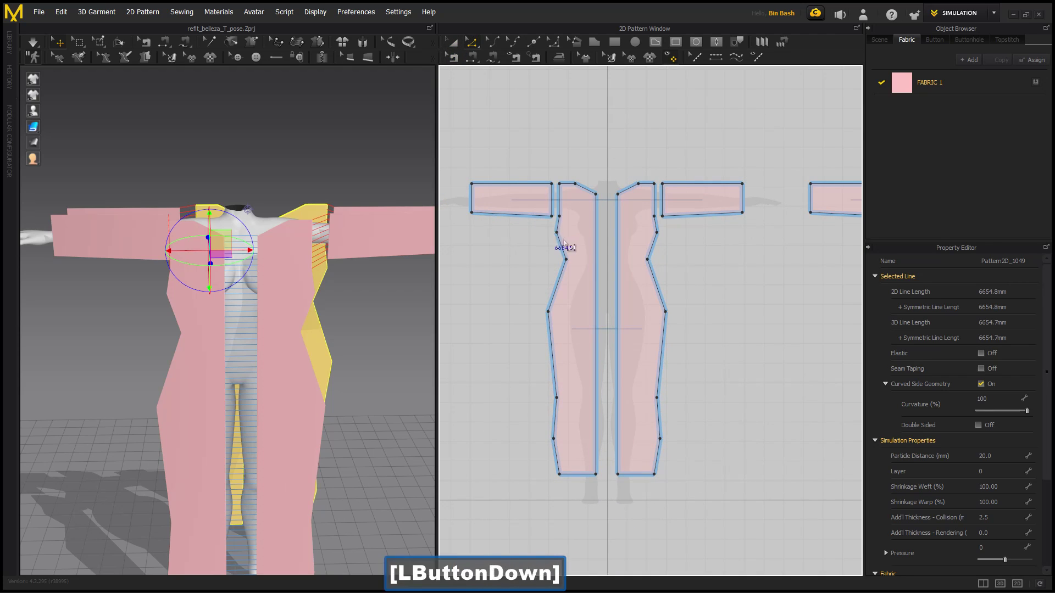
pyautogui.press('Delete')
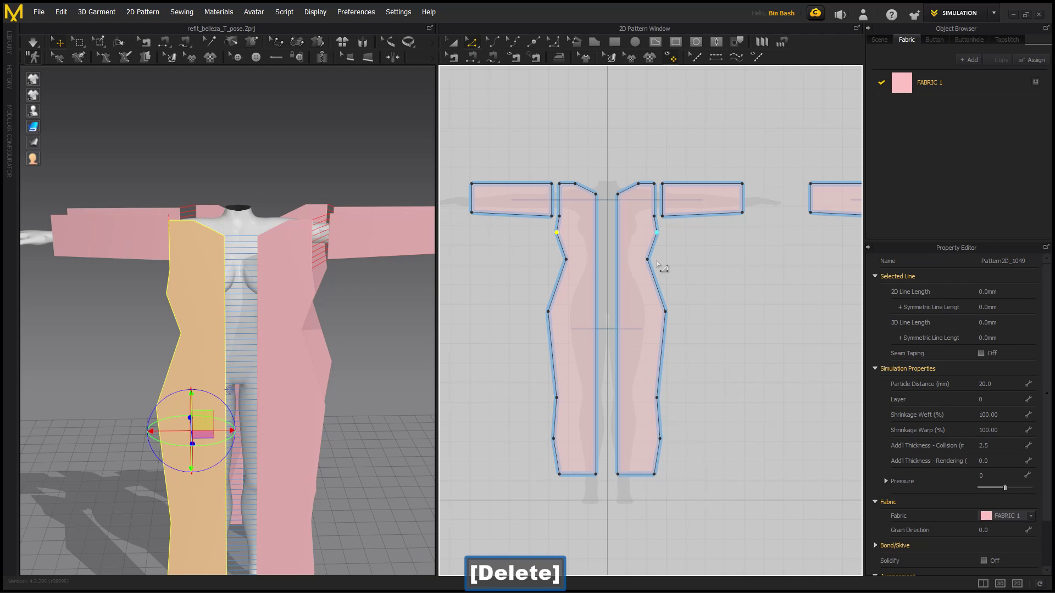
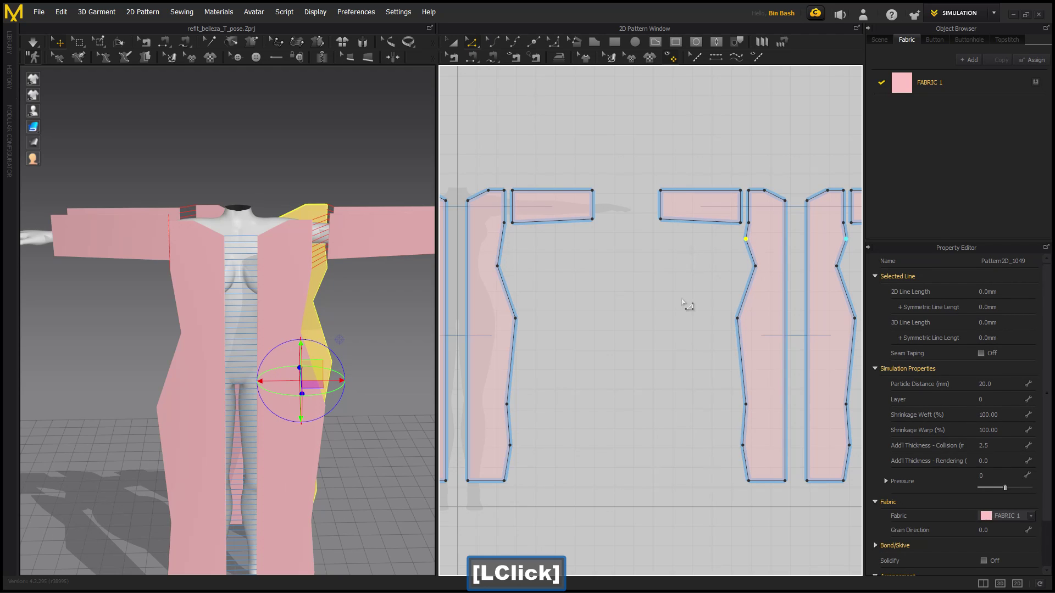
pyautogui.press('Delete')
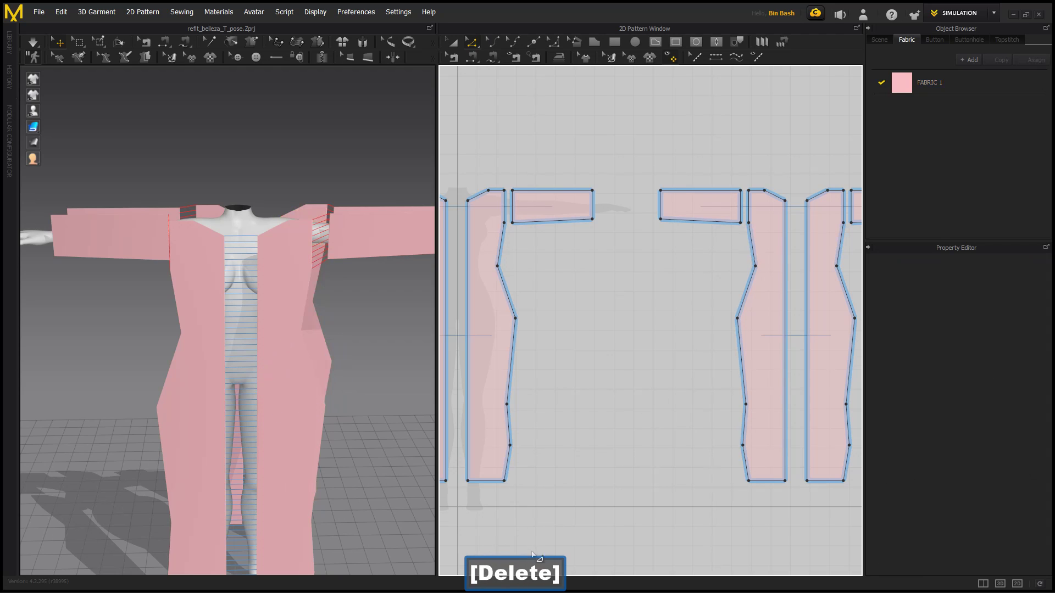
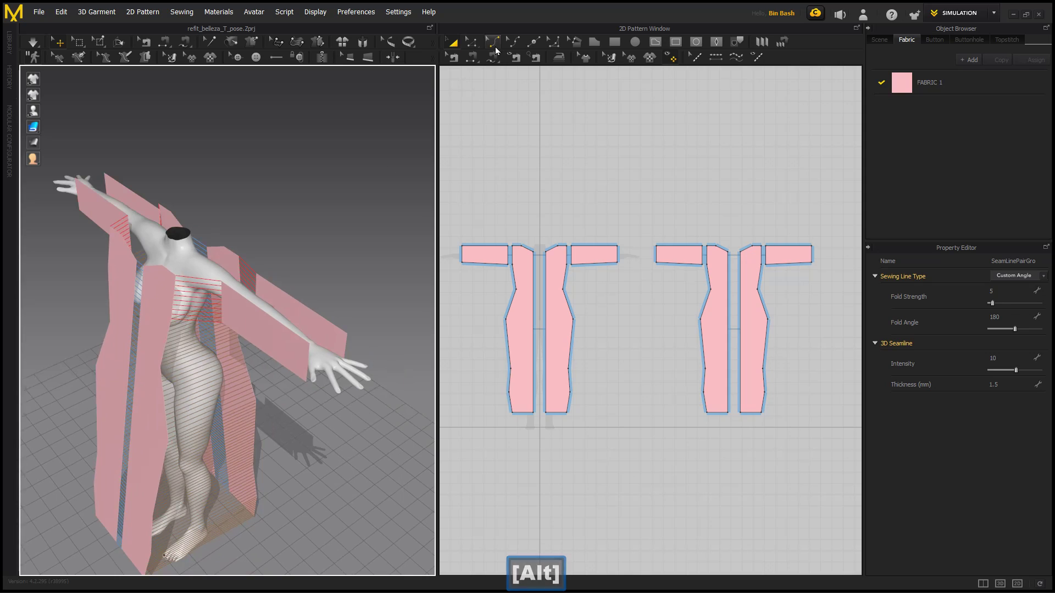
# Stitch the sleeve edge to its matching partner edge with the sewing tool.
pyautogui.click(475, 61)
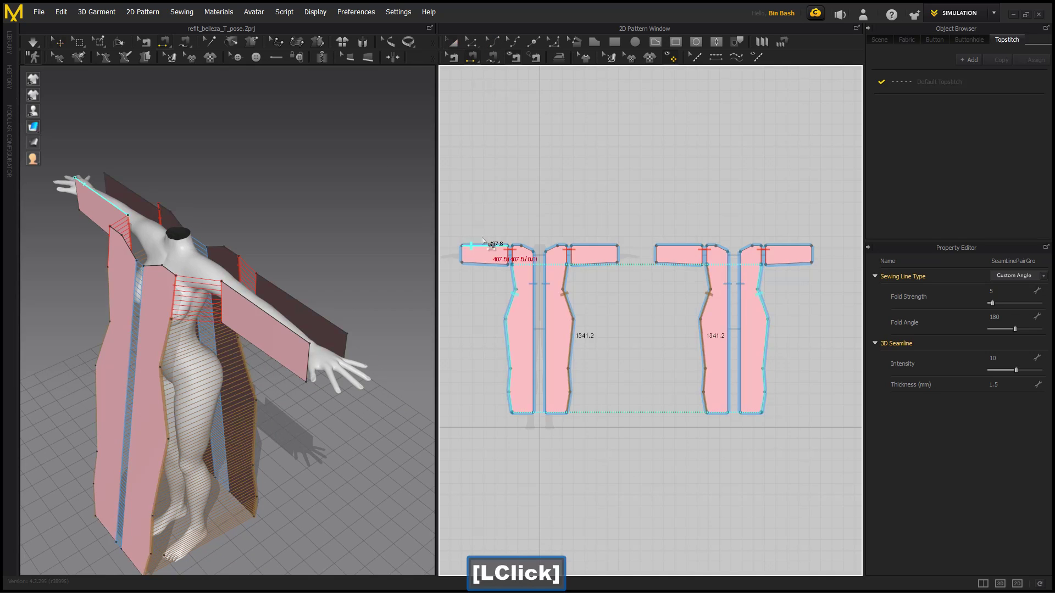
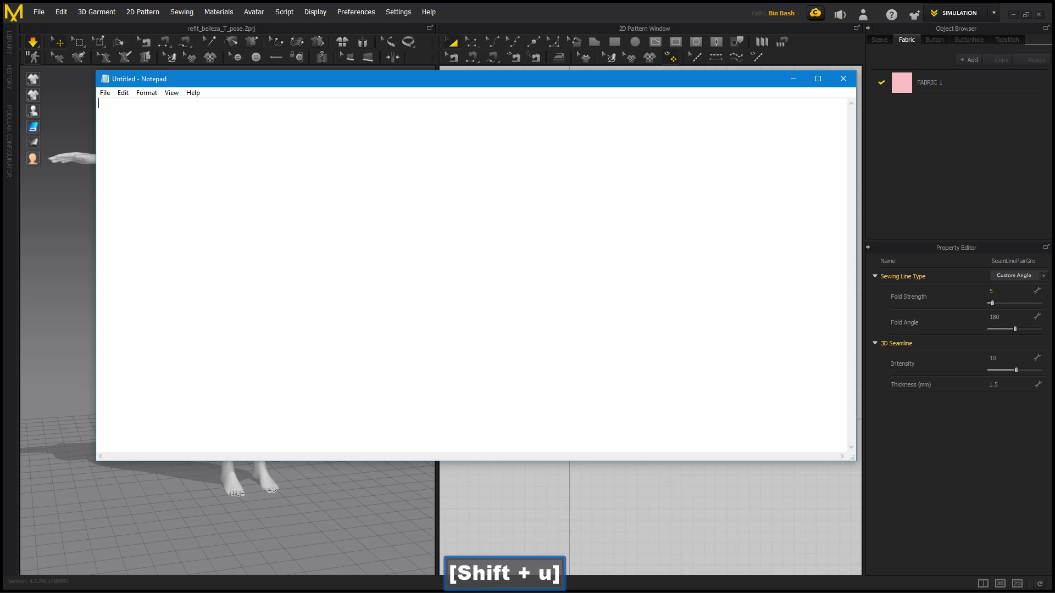
# Write that a tight fit needs a small or middle size avatar as the baseline.
pyautogui.write('sualy')
pyautogui.press('space')
pyautogui.write('[Space]this')
pyautogui.press('space')
pyautogui.write('[Space]will')
pyautogui.press('space')
pyautogui.write('[Space]need')
pyautogui.press('space')
pyautogui.write('[Space]tigh')
pyautogui.press('space')
pyautogui.write('[Space]fit')
pyautogui.write('[Space]pick')
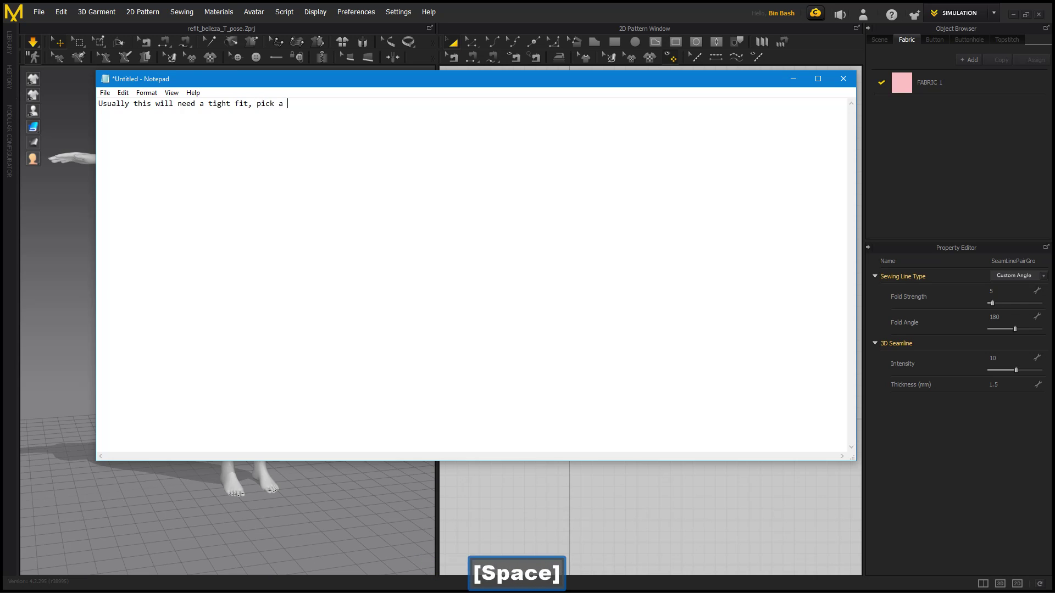
pyautogui.write('mall')
pyautogui.press('space')
pyautogui.press('space')
pyautogui.write('[Space]mi')
pyautogui.write('le')
pyautogui.press('space')
pyautogui.write('ackspace]dl')
pyautogui.press('space')
pyautogui.write('[Space]si')
pyautogui.press('z')
pyautogui.press('space')
pyautogui.write('ackspace]e')
pyautogui.press('space')
pyautogui.write('[Space]av')
pyautogui.press('space')
pyautogui.write('[Space]fothbaseline.')
pyautogui.press('Return')
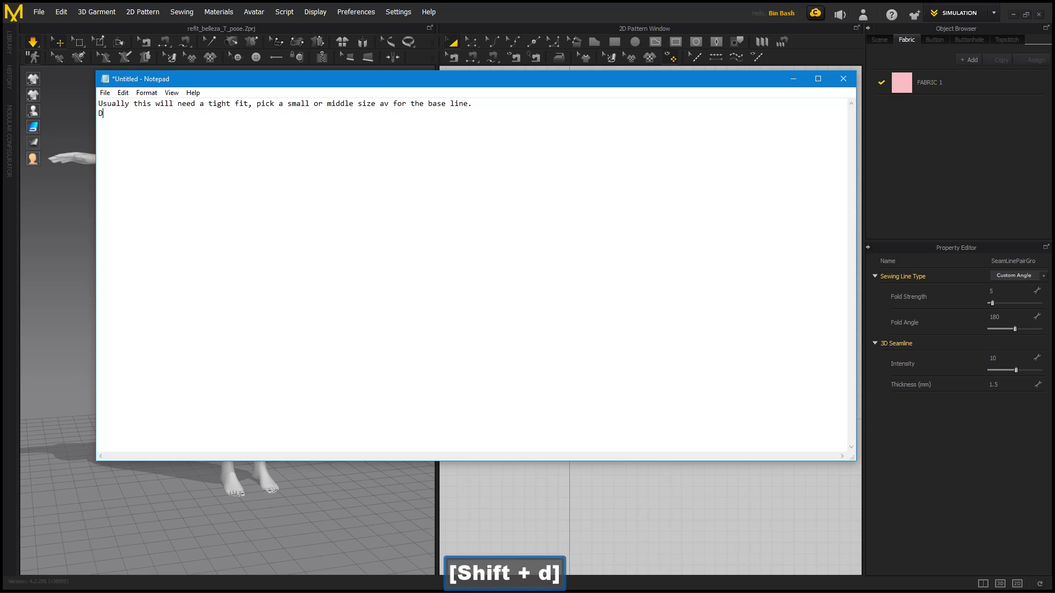
# Add that the rest are draped from it, using steam to shrink for the smallest or expand to the largest.
pyautogui.write('rae')
pyautogui.press('space')
pyautogui.write('[Space]the')
pyautogui.press('space')
pyautogui.write('[Space]rest')
pyautogui.press('space')
pyautogui.write('[Space]using')
pyautogui.press('space')
pyautogui.write('tht')
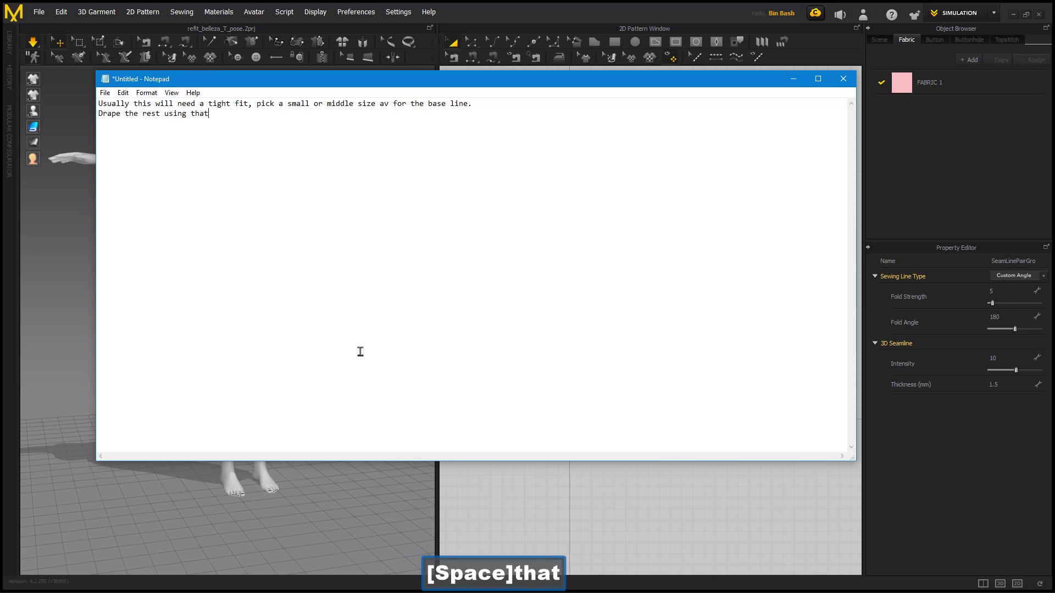
pyautogui.write('[Space]use')
pyautogui.press('space')
pyautogui.write('[Space]steam')
pyautogui.press('space')
pyautogui.write('[Space]tshinkorthsmallestonesorringthe')
pyautogui.press('space')
pyautogui.write('[Space]smallest')
pyautogui.press('Return')
pyautogui.write('to')
pyautogui.press('space')
pyautogui.write('the')
pyautogui.press('space')
pyautogui.write('larges.')
pyautogui.press('Return')
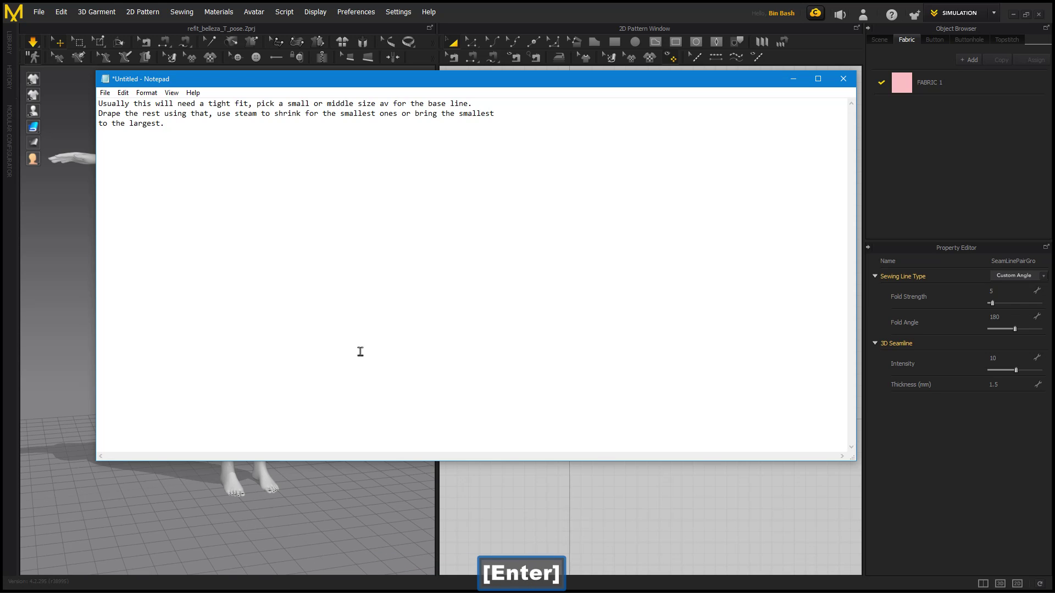
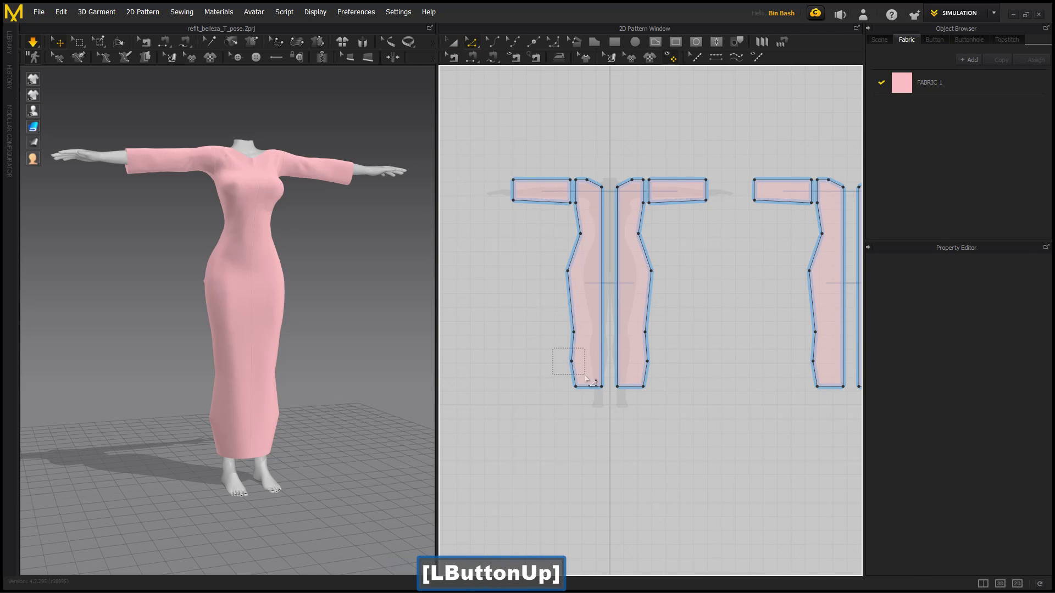
# Delete the selected armhole points so the sleeve seams can be redone.
pyautogui.press('Delete')
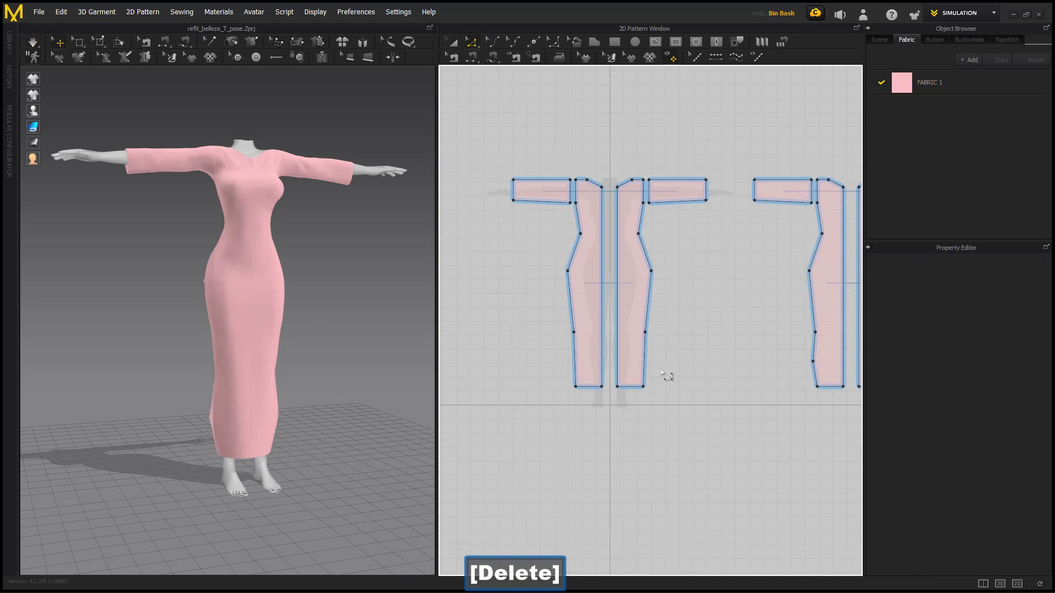
pyautogui.press('Delete')
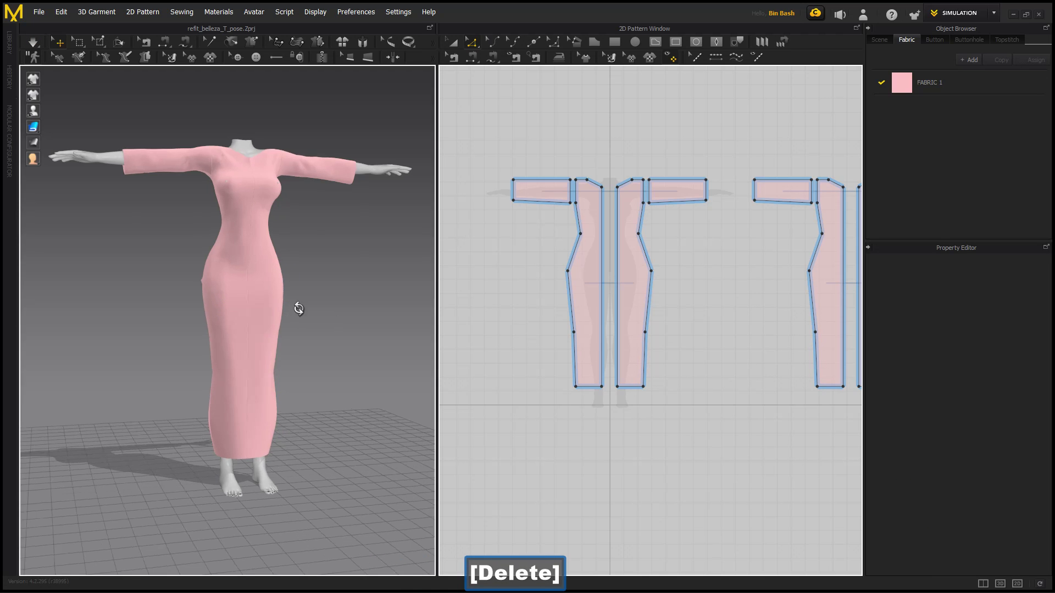
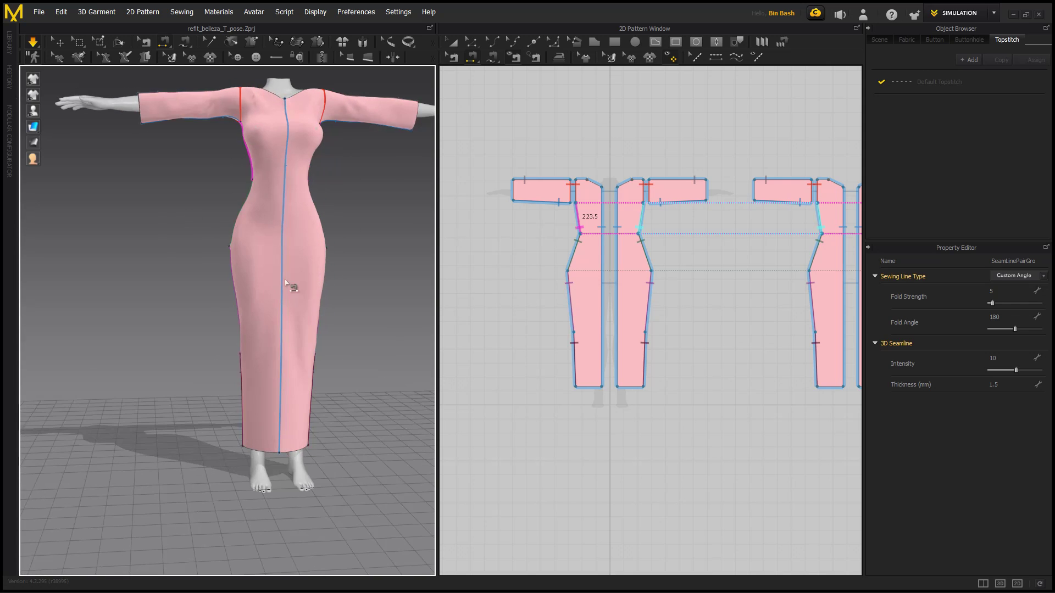
# Return to pattern editing, step through the side-edge points and pick the front body piece to reshape.
pyautogui.click(475, 48)
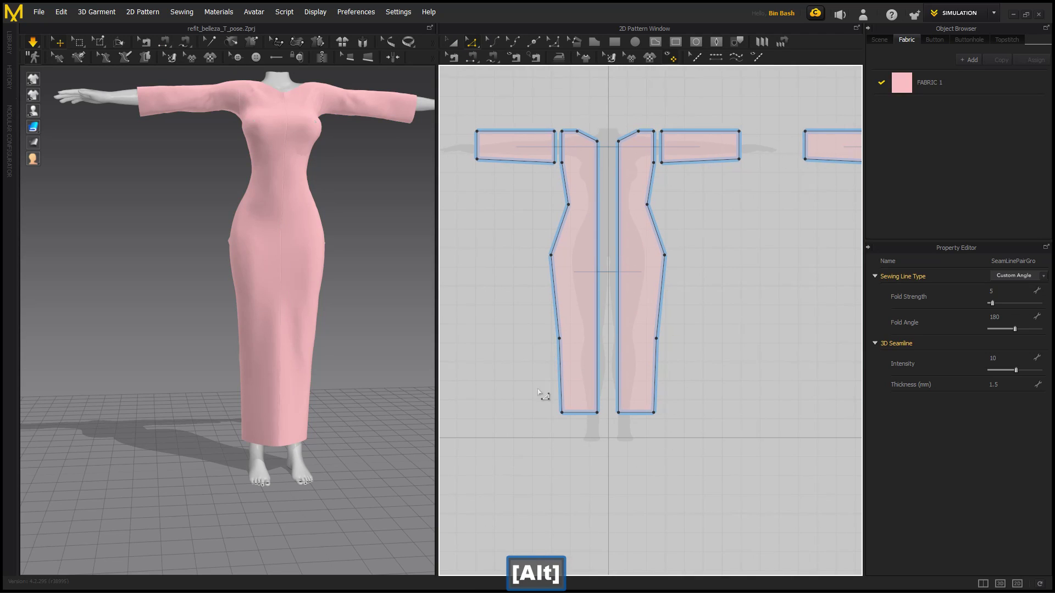
pyautogui.write('.ButtonUp]')
pyautogui.press('Right')
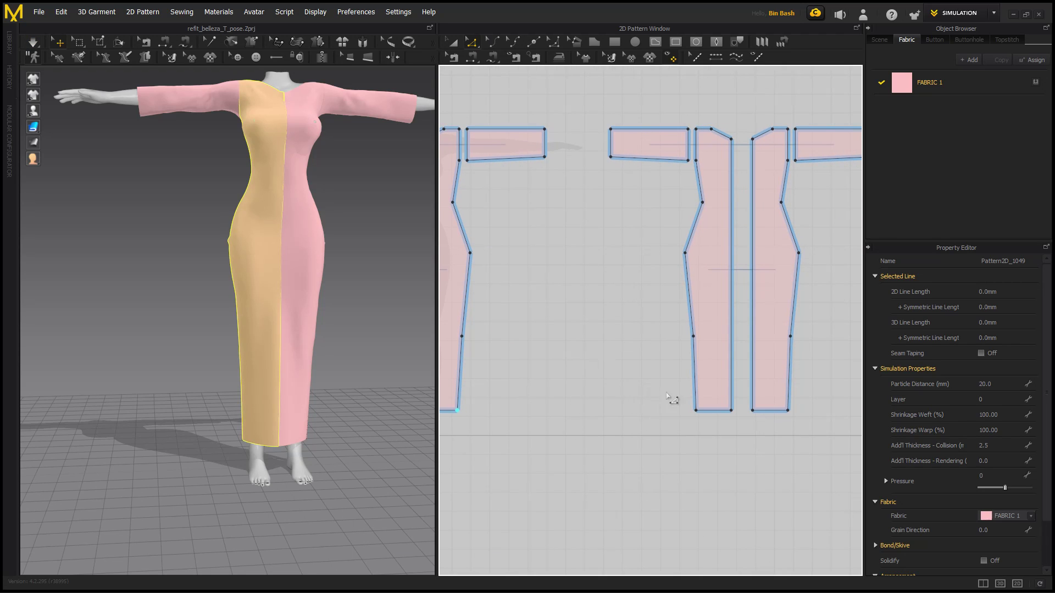
pyautogui.press('Right')
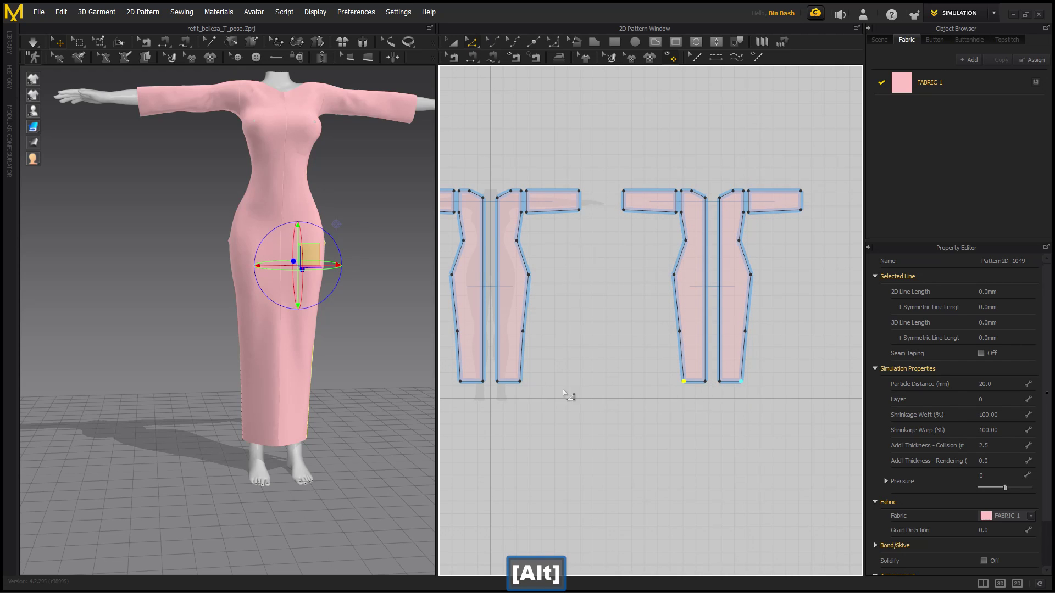
pyautogui.press('Left')
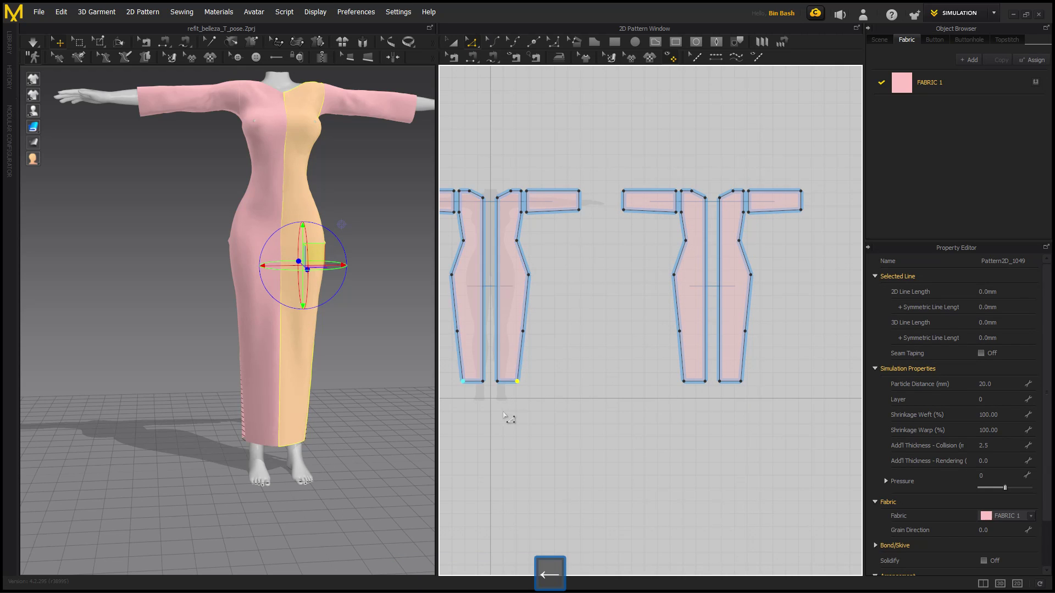
pyautogui.press('Right')
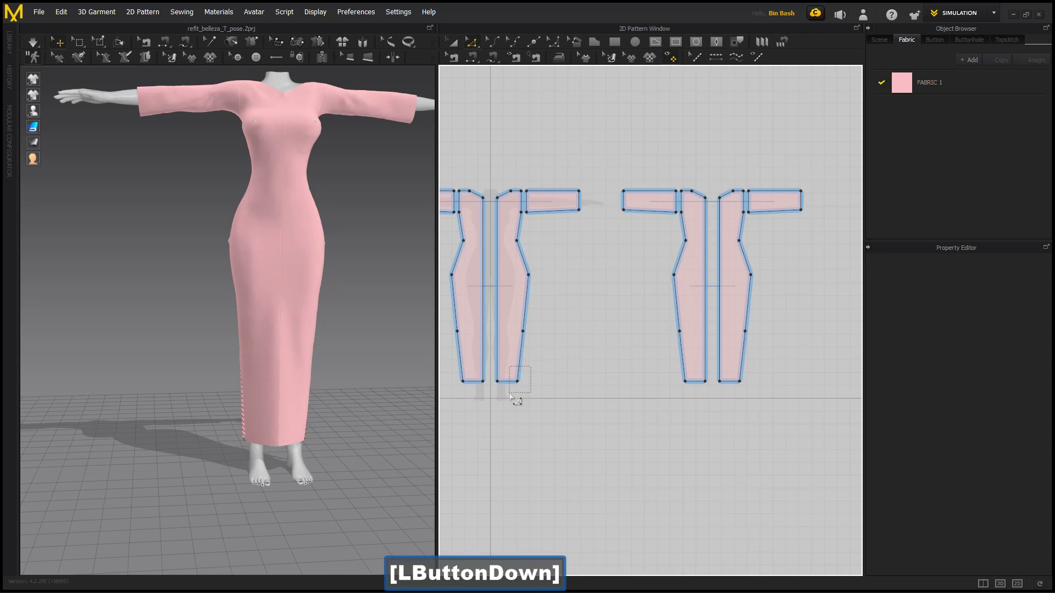
pyautogui.press('Left')
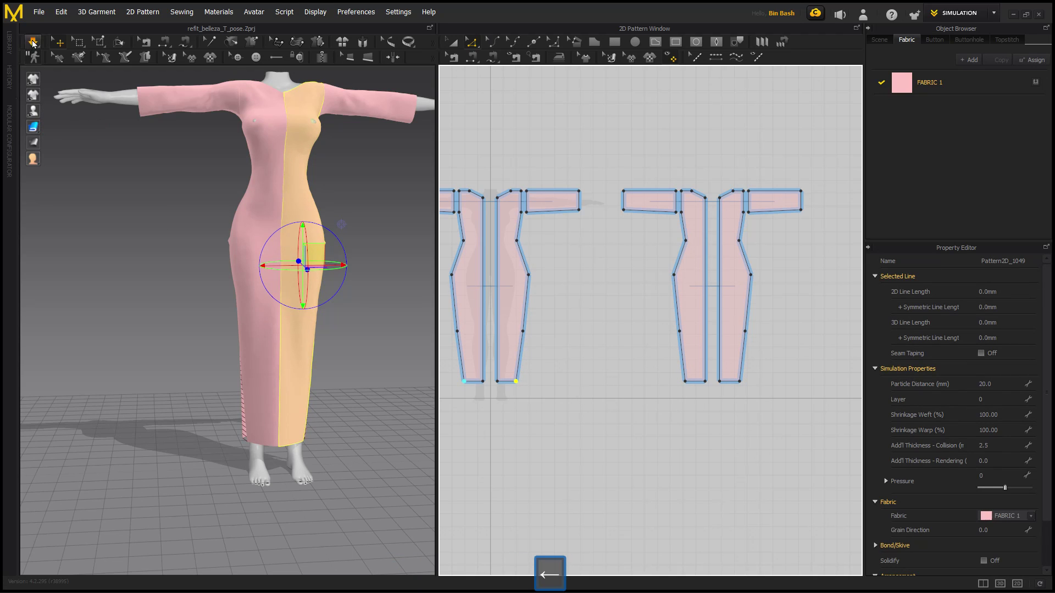
pyautogui.click(35, 44)
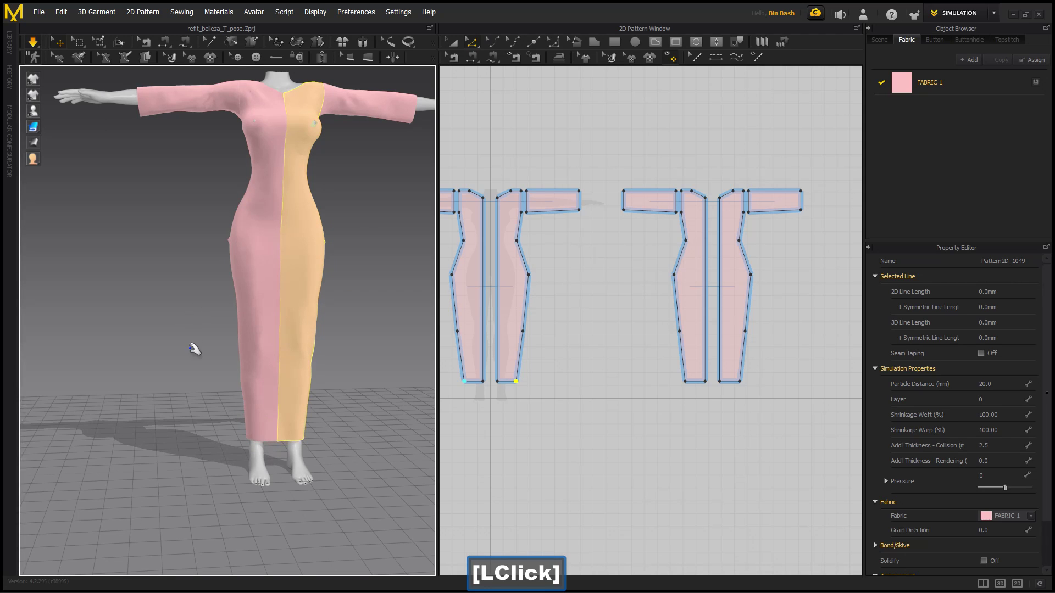
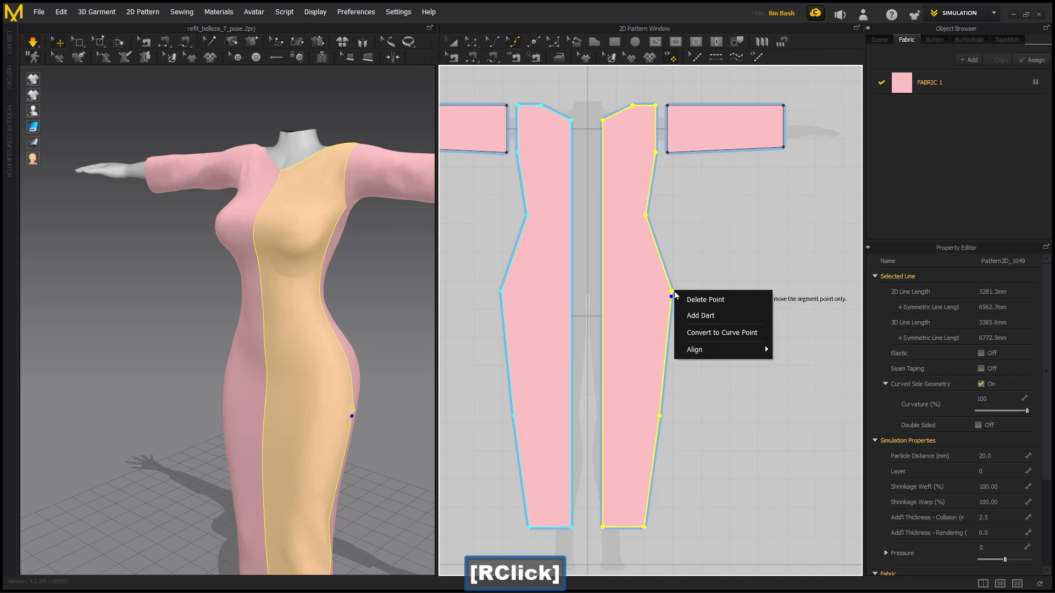
# Convert the front panel's side seam points into curve points.
pyautogui.click(697, 337)
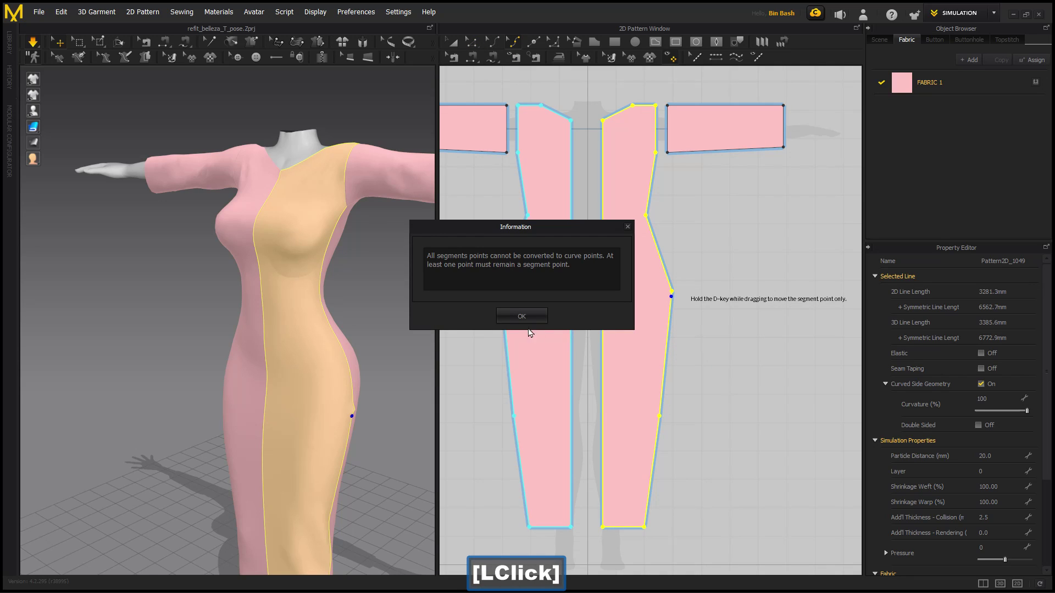
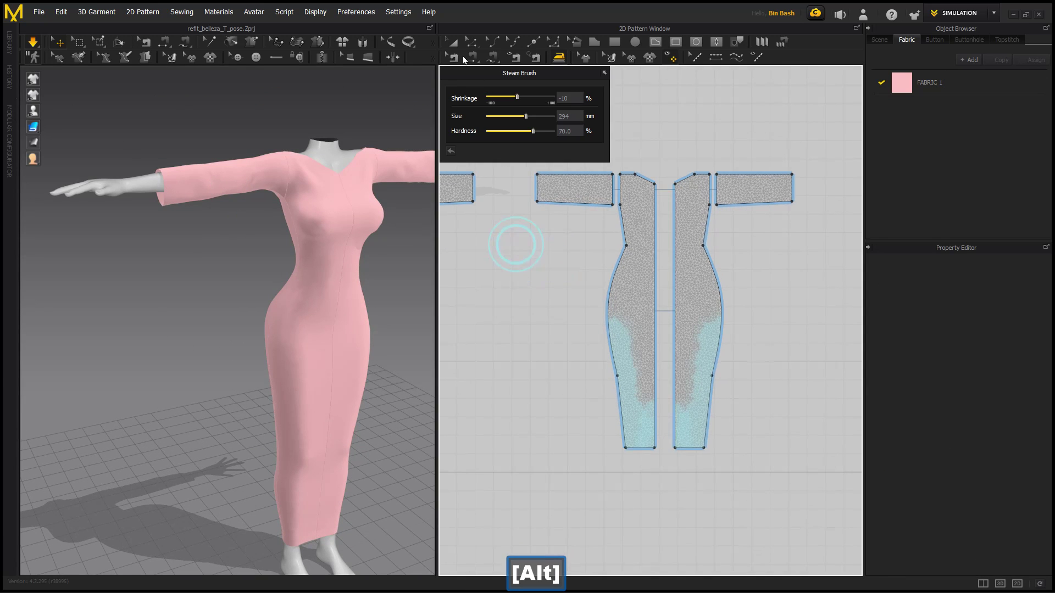
# Select a sleeve cuff edge and nudge its points inward to start the taper.
pyautogui.click(470, 44)
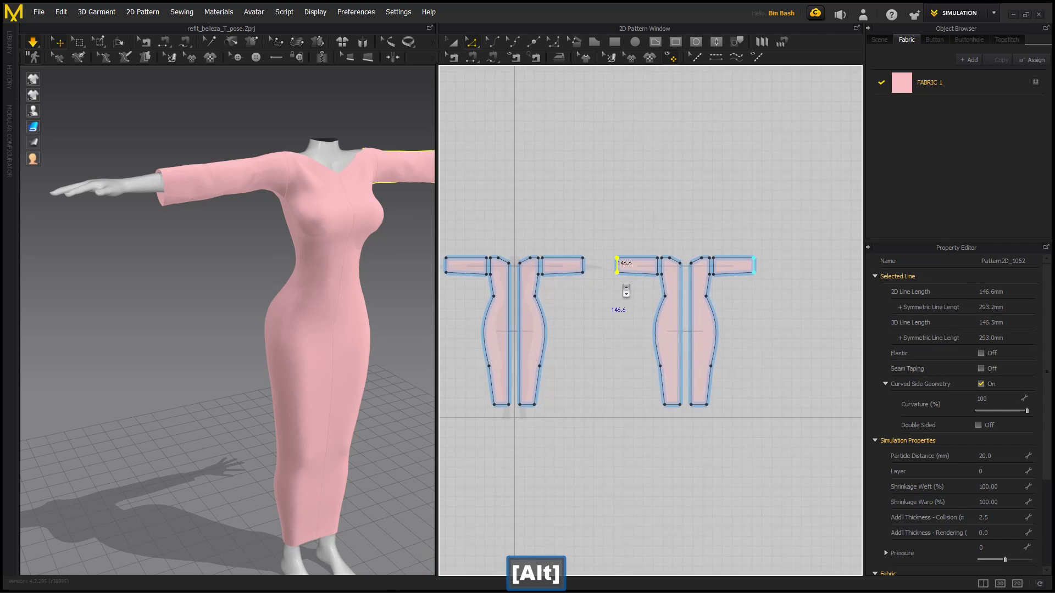
pyautogui.press('Left')
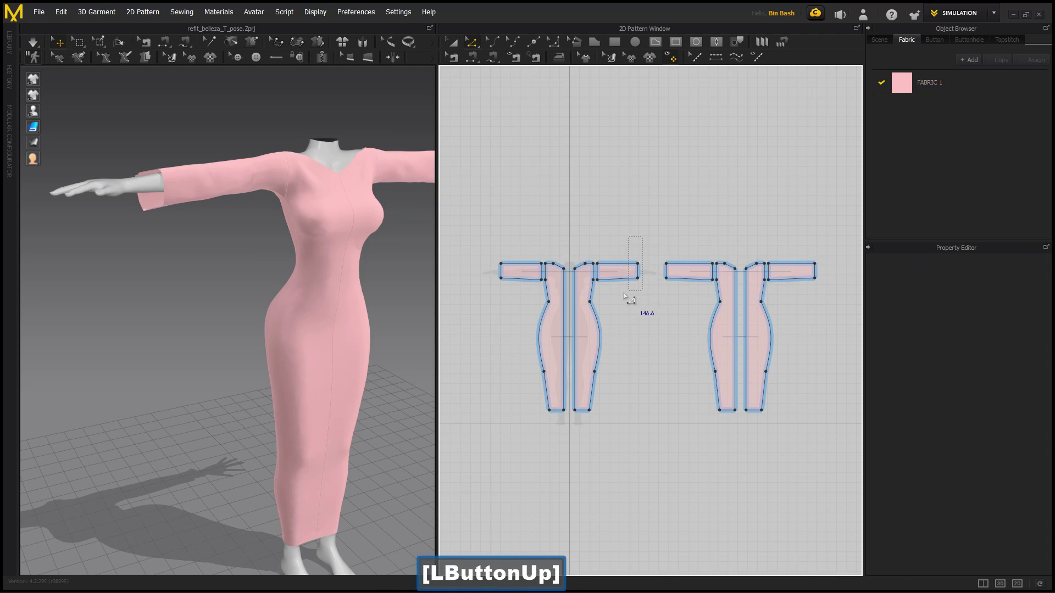
pyautogui.press('Right')
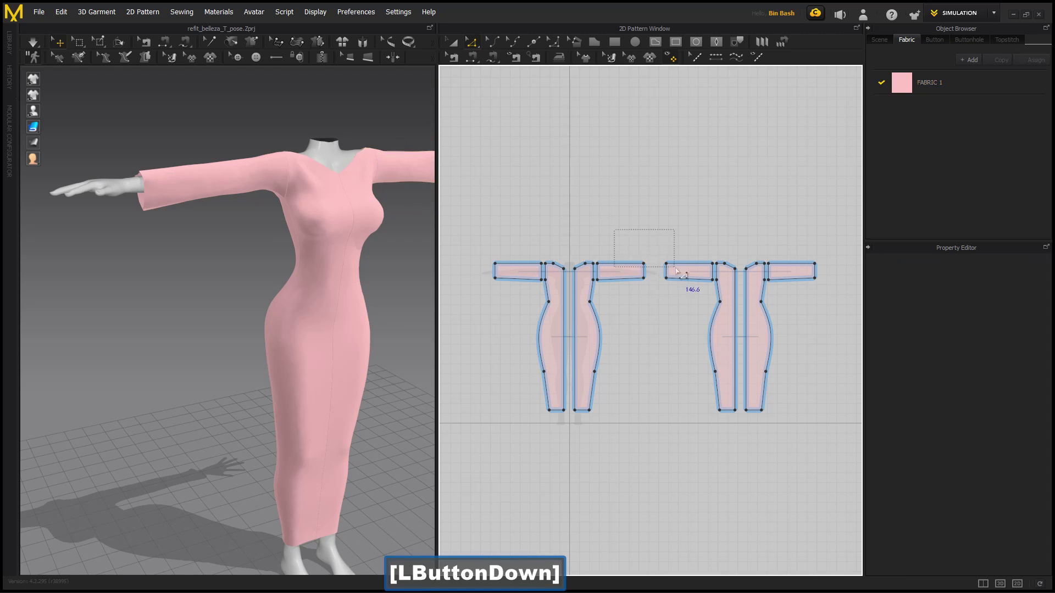
pyautogui.press('Down')
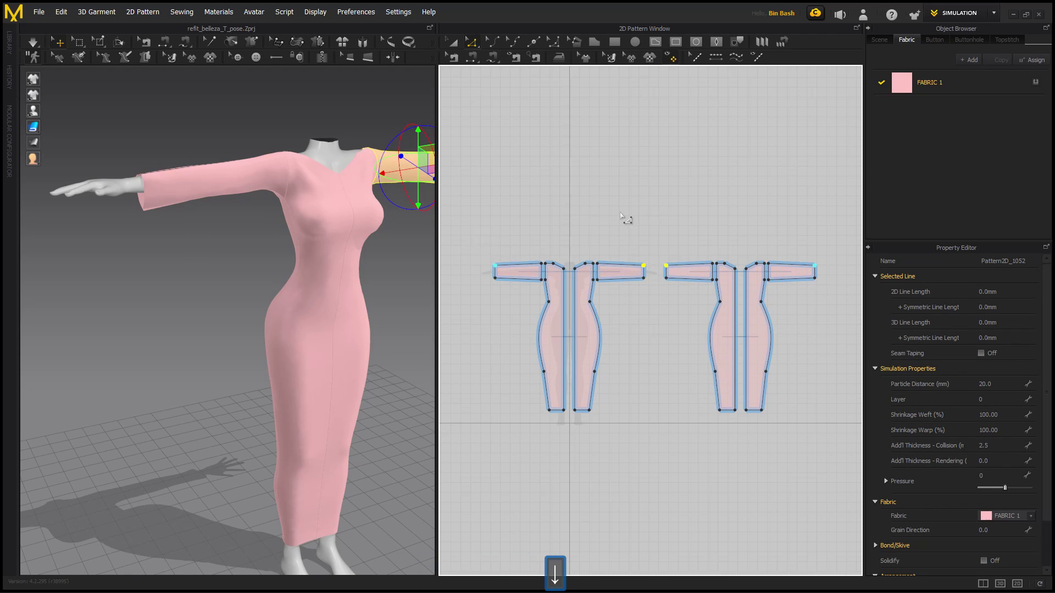
pyautogui.press('Up')
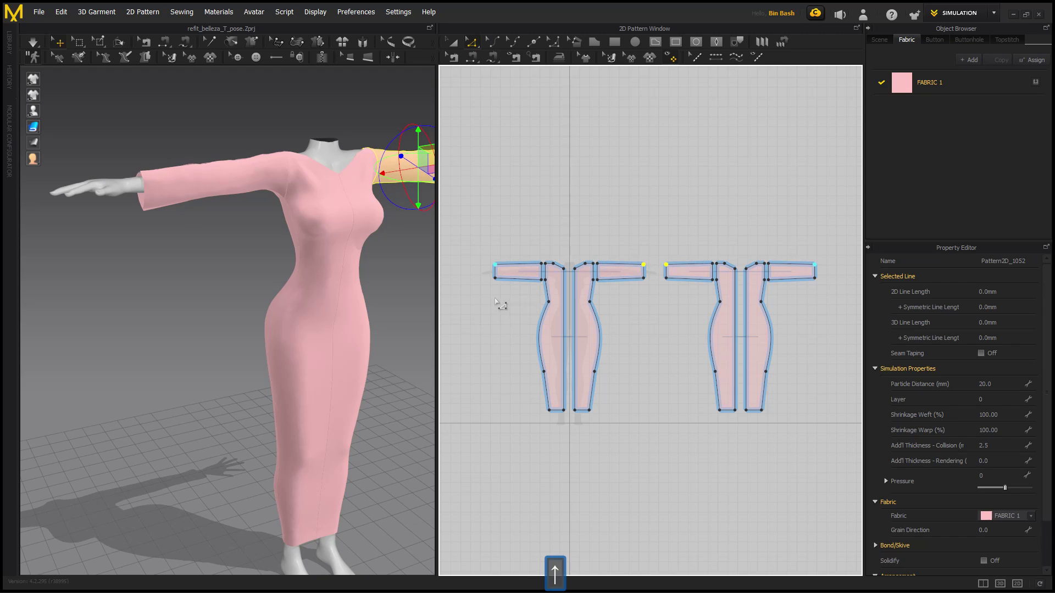
pyautogui.press('Up')
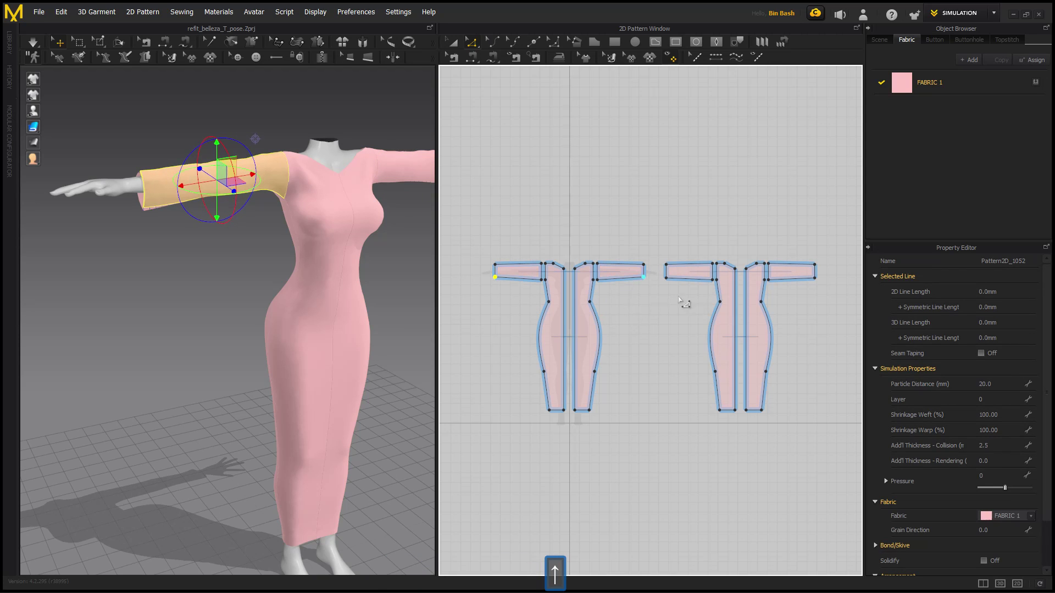
pyautogui.press('Up')
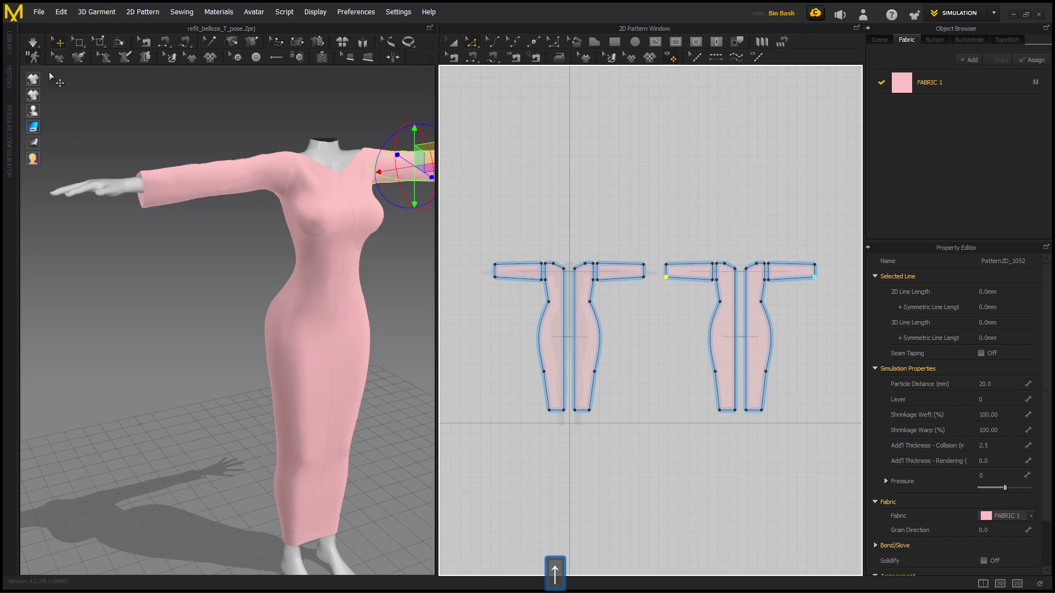
# Select the cuff corner points on both sleeves and nudge them to match the tapered shape.
pyautogui.click(39, 48)
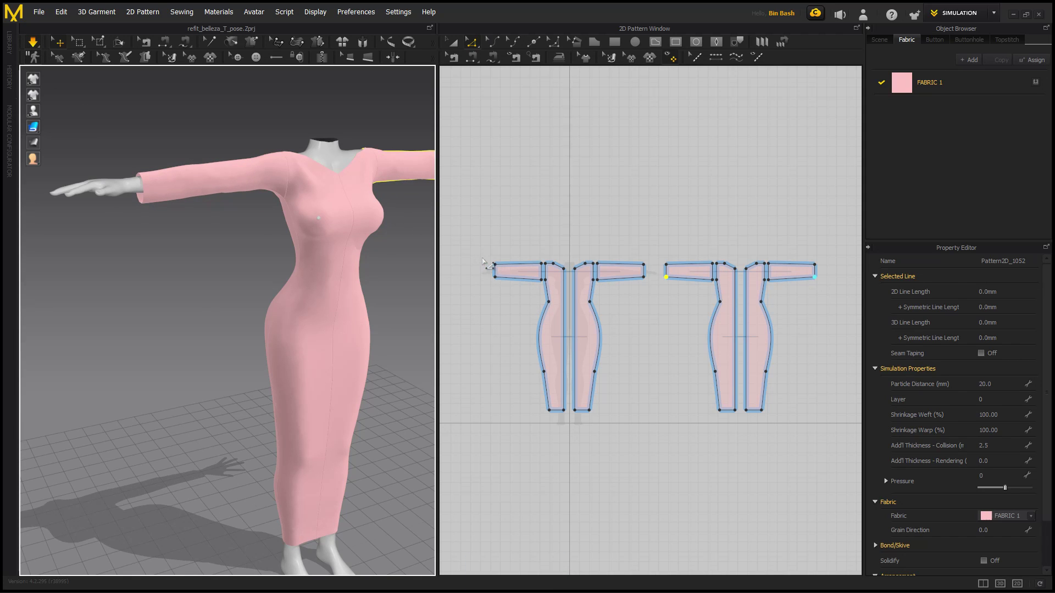
pyautogui.press('Down')
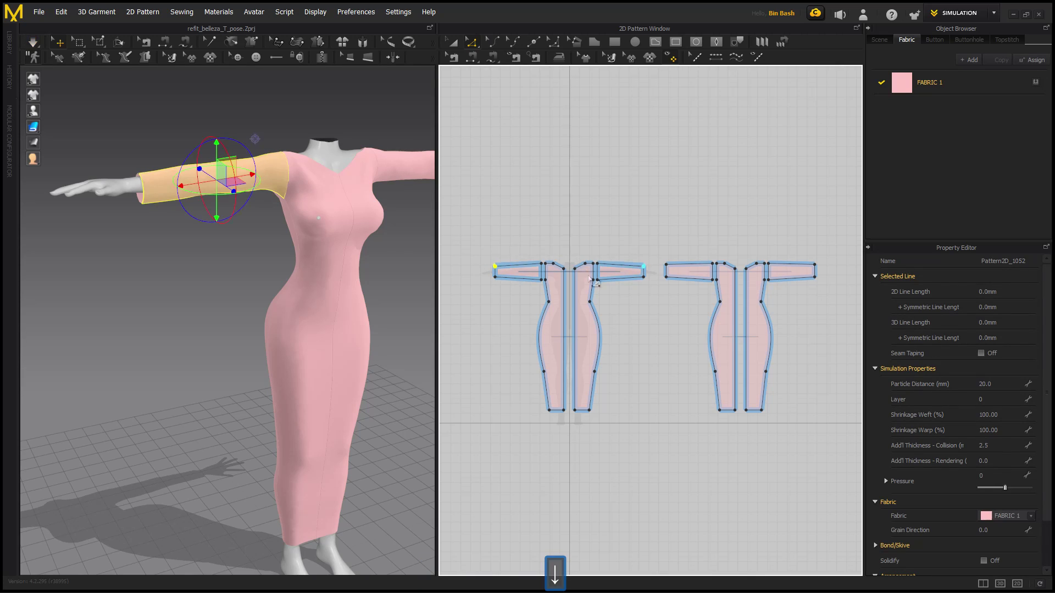
pyautogui.press('Up')
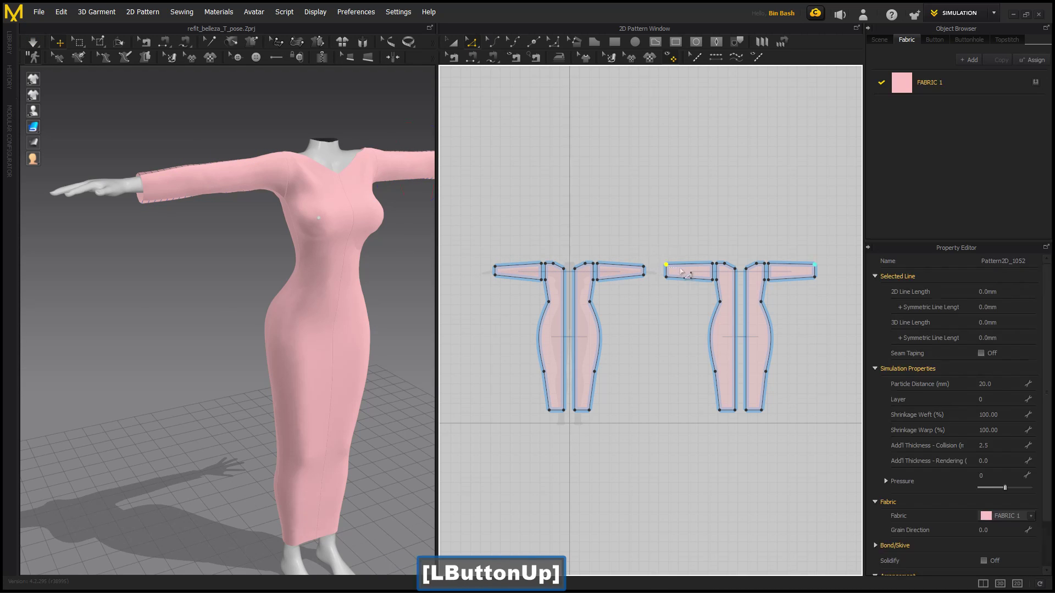
pyautogui.press('Down')
pyautogui.press('Up')
pyautogui.click(38, 43)
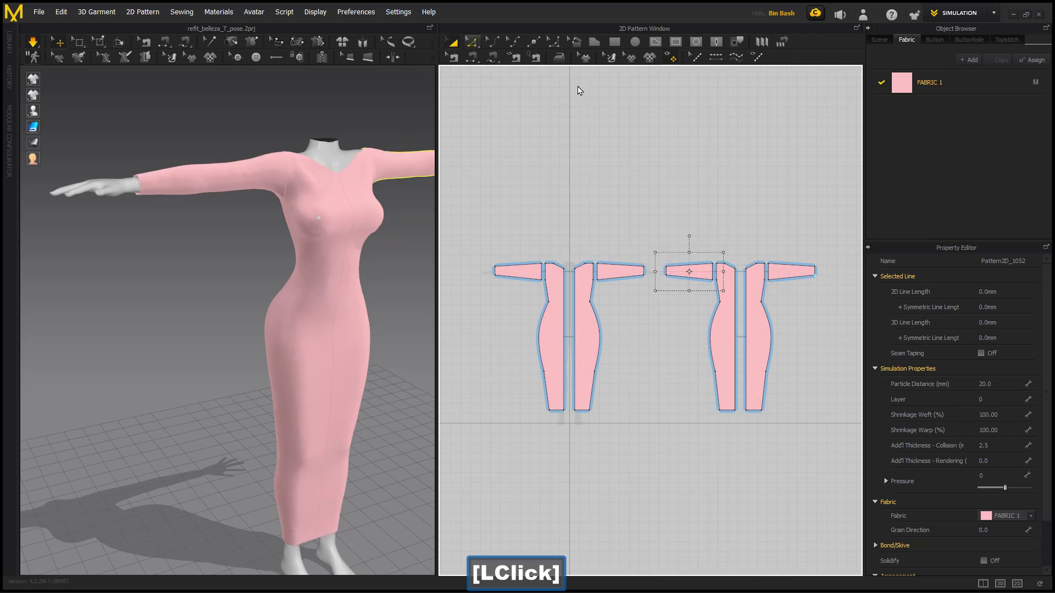
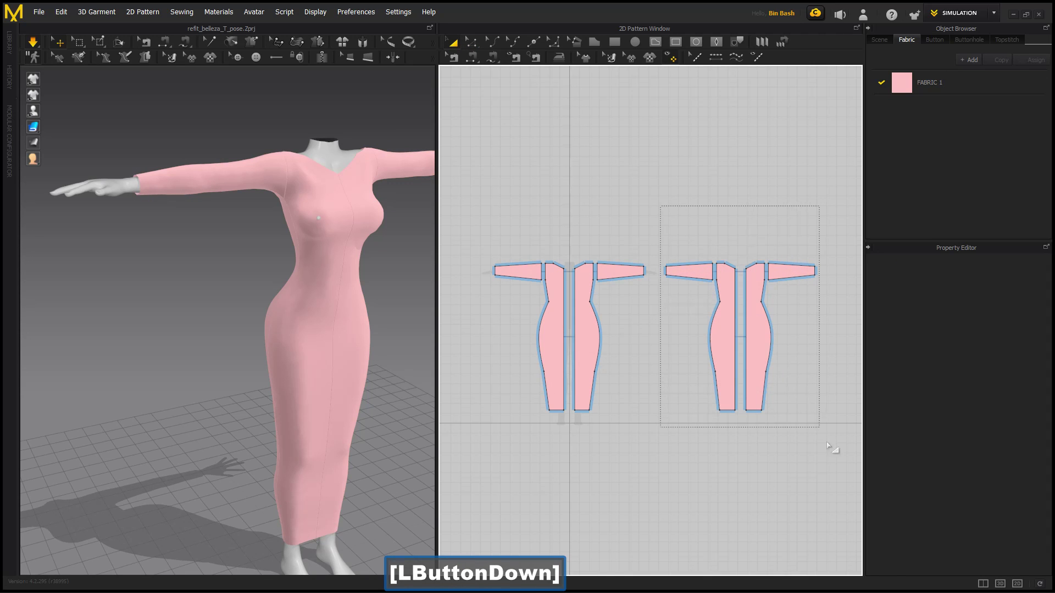
# Select the cuff edge and begin editing its length toward 86.6 mm.
pyautogui.press('Right')
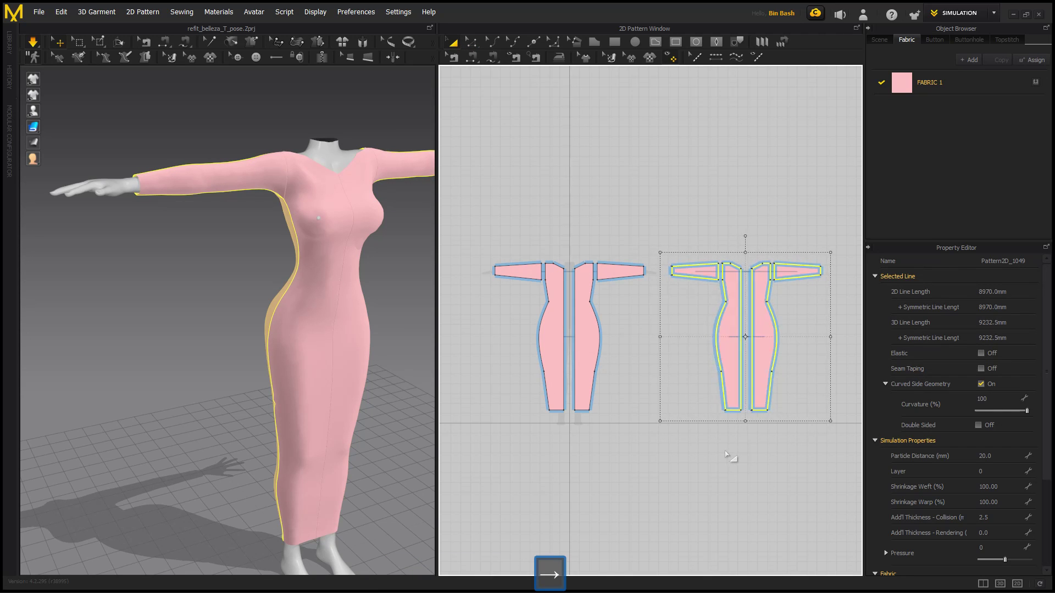
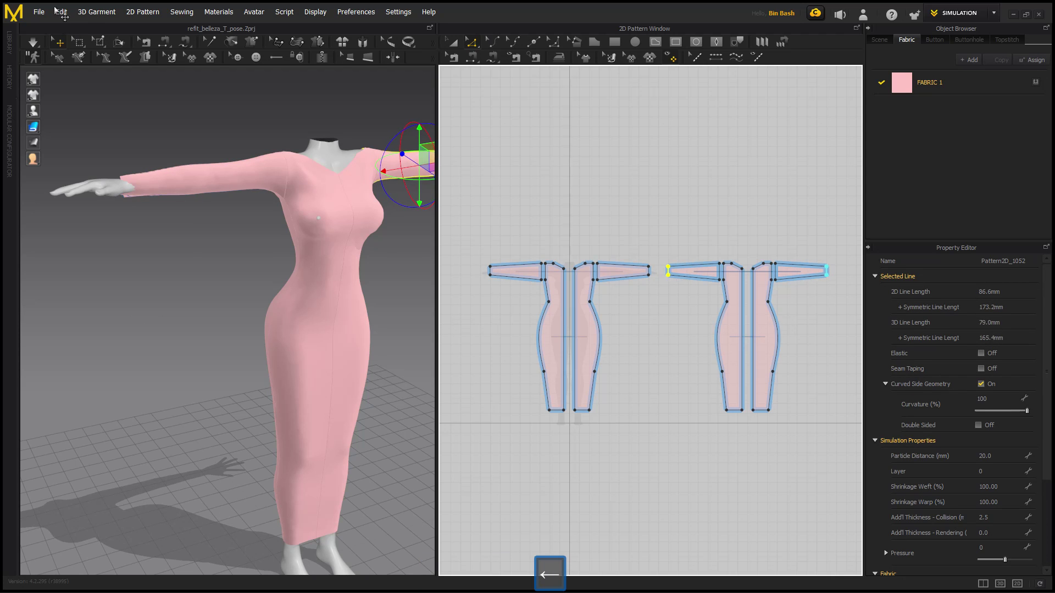
pyautogui.click(37, 47)
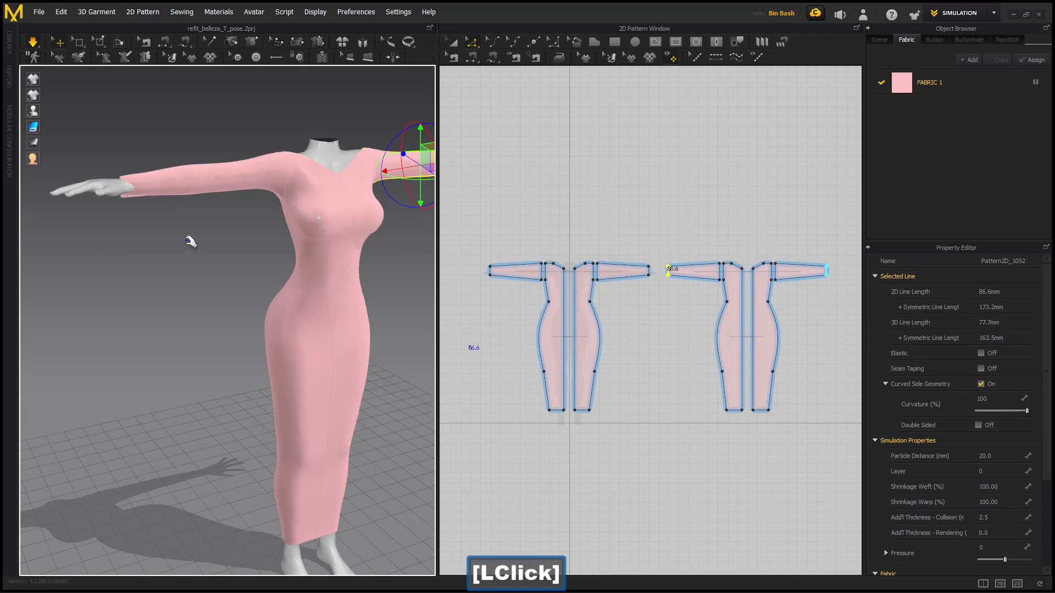
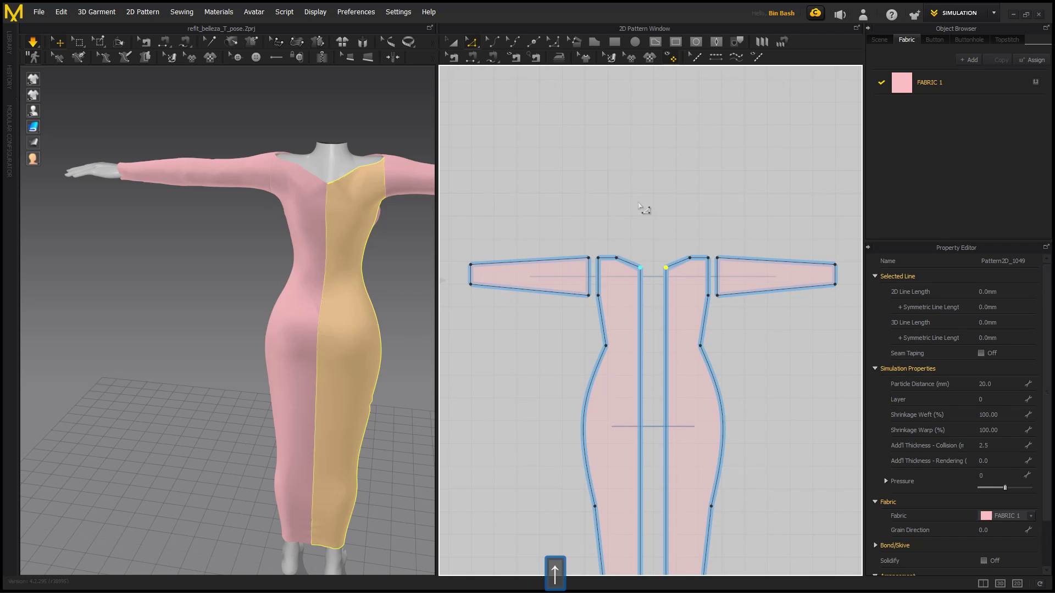
# Bring up a blank Notepad window over the garment project.
pyautogui.click(35, 50)
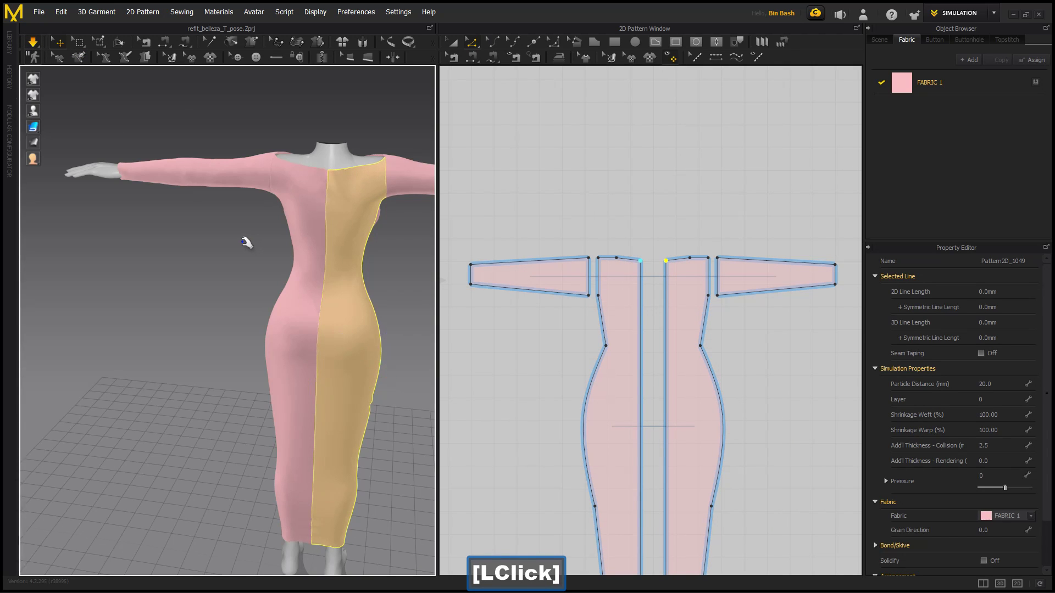
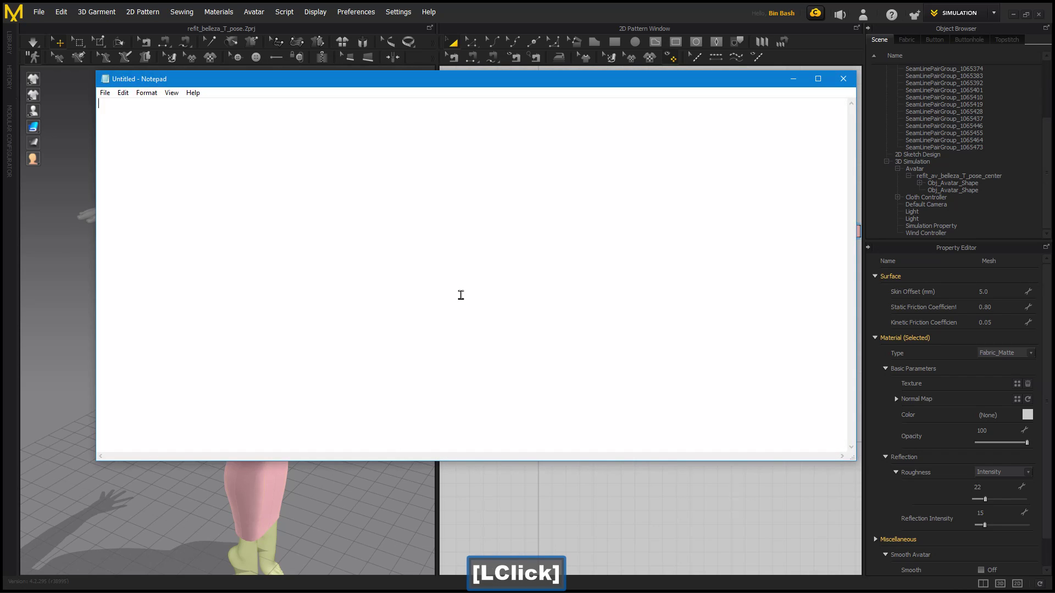
# Write "I'm not sure what avatar I'm working with lol" in the note.
pyautogui.press('shift+i')
pyautogui.write("Shift + i]'m")
pyautogui.press('space')
pyautogui.write('[Space]not')
pyautogui.press('space')
pyautogui.write('[Space]sure')
pyautogui.press('space')
pyautogui.write('[Space]wha')
pyautogui.press('space')
pyautogui.write('[Space]avatar')
pyautogui.press('space')
pyautogui.write("[Shift + i]'")
pyautogui.press('space')
pyautogui.write('[Space]workingwithlol')
pyautogui.press('Return')
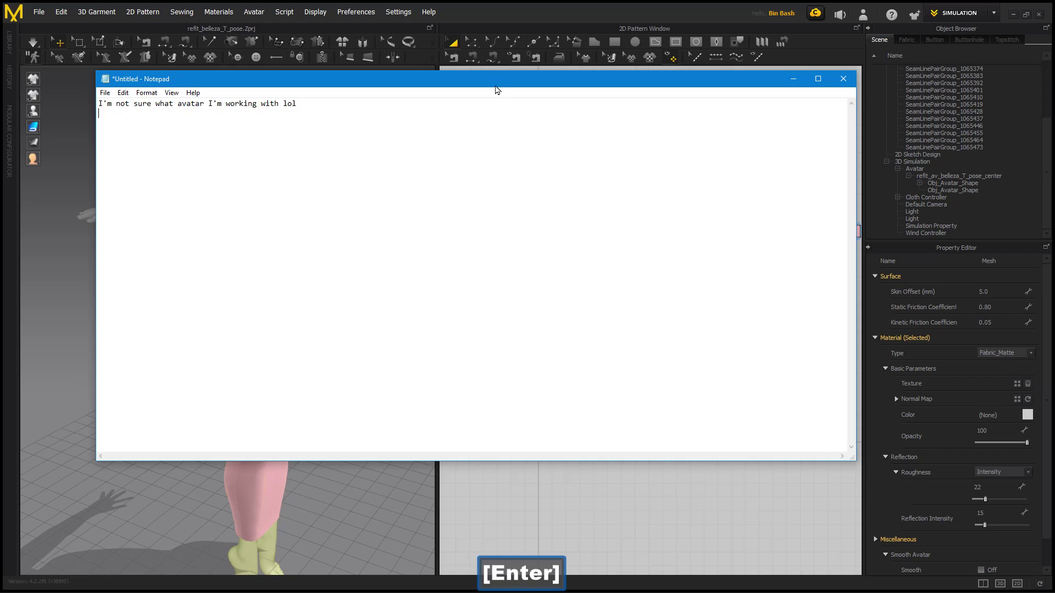
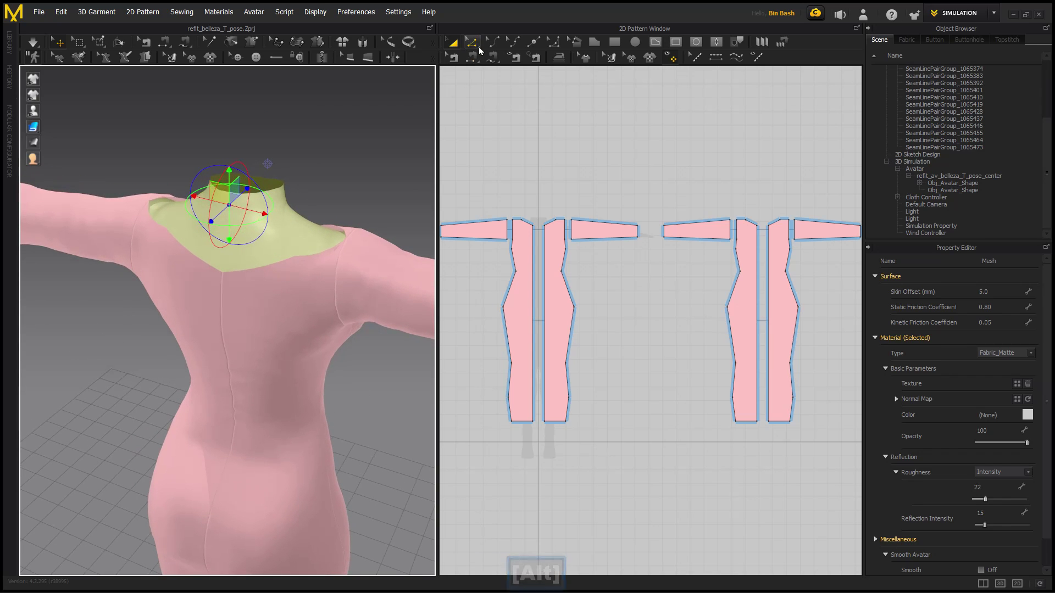
# Show the sewing lines and start draping the dress on the avatar.
pyautogui.click(476, 64)
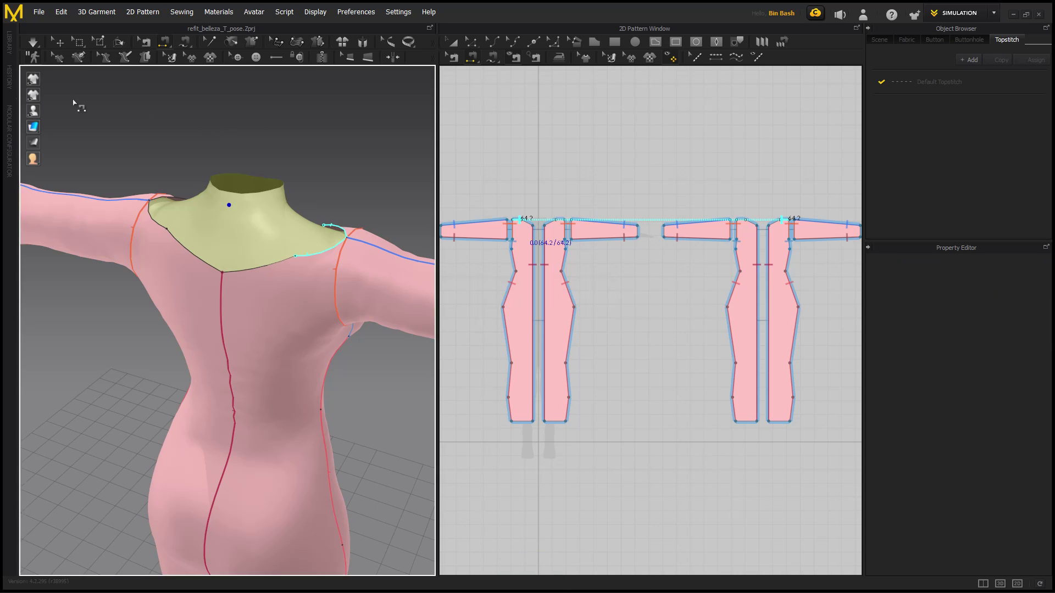
pyautogui.click(38, 49)
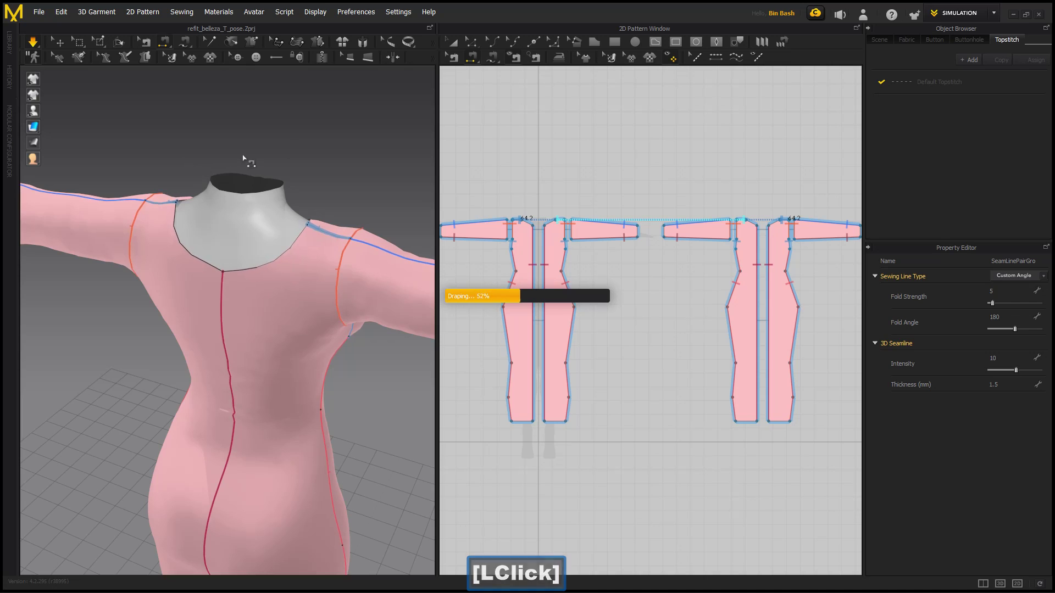